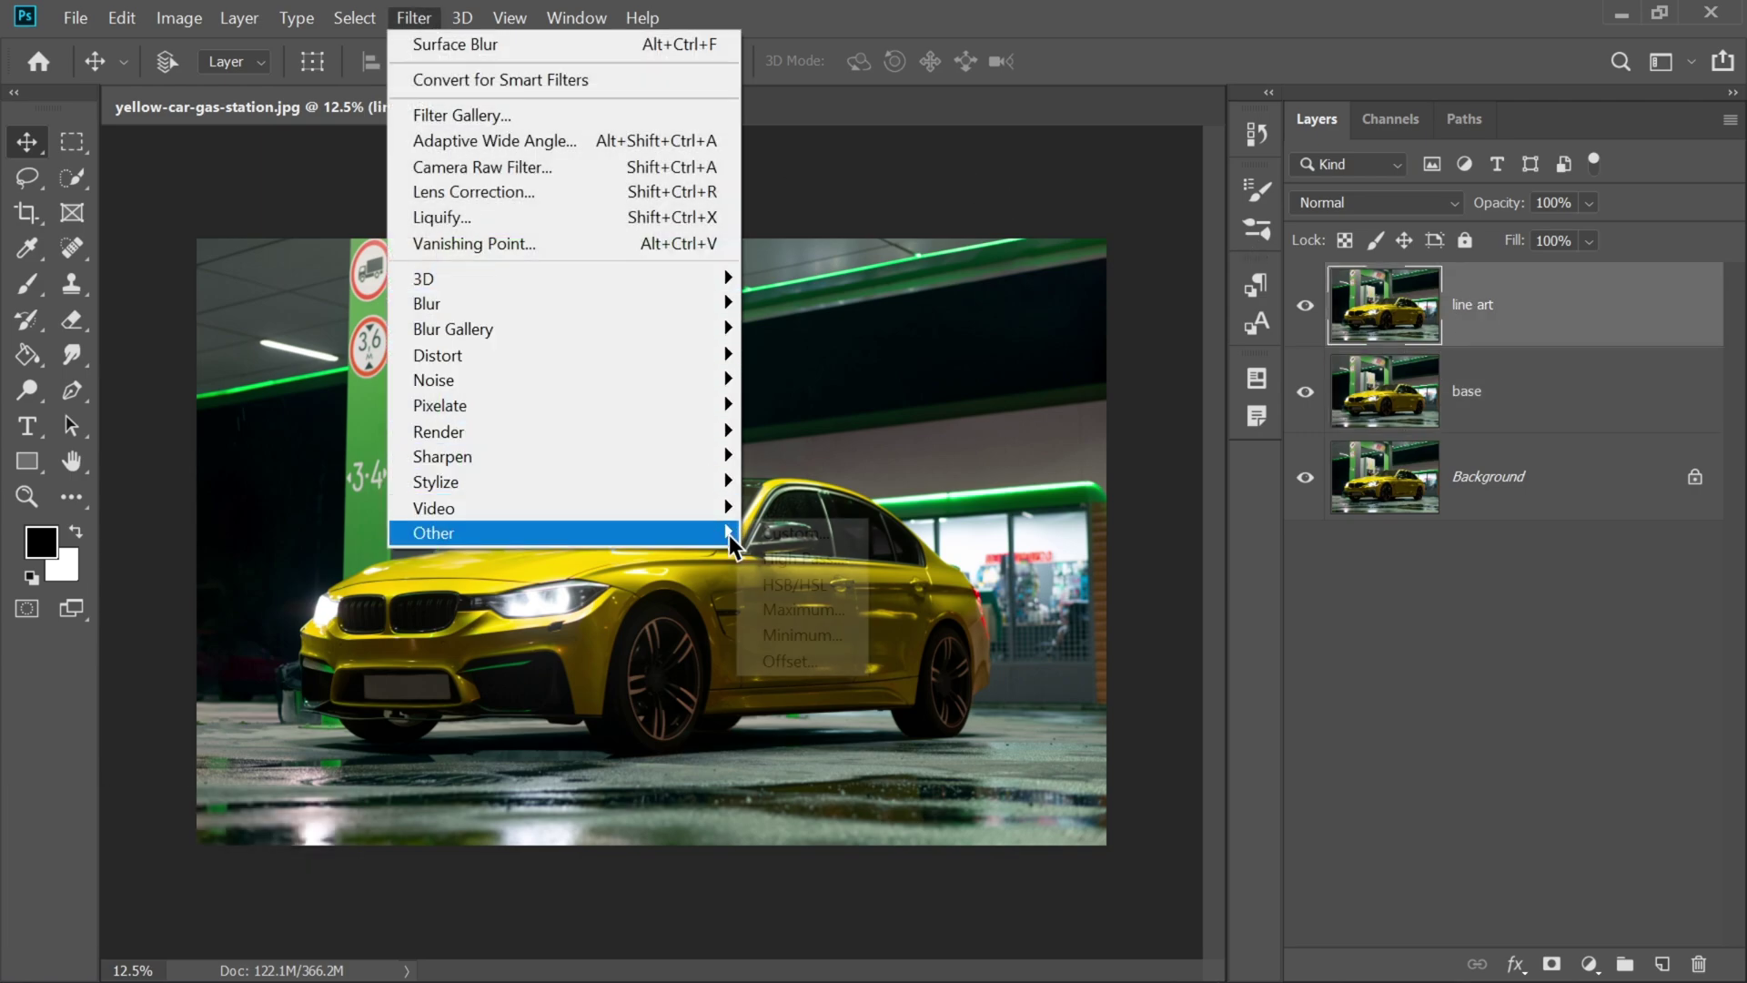
Apply a 2-pixel High Pass filter to the line art layer.
left_click(782, 562)
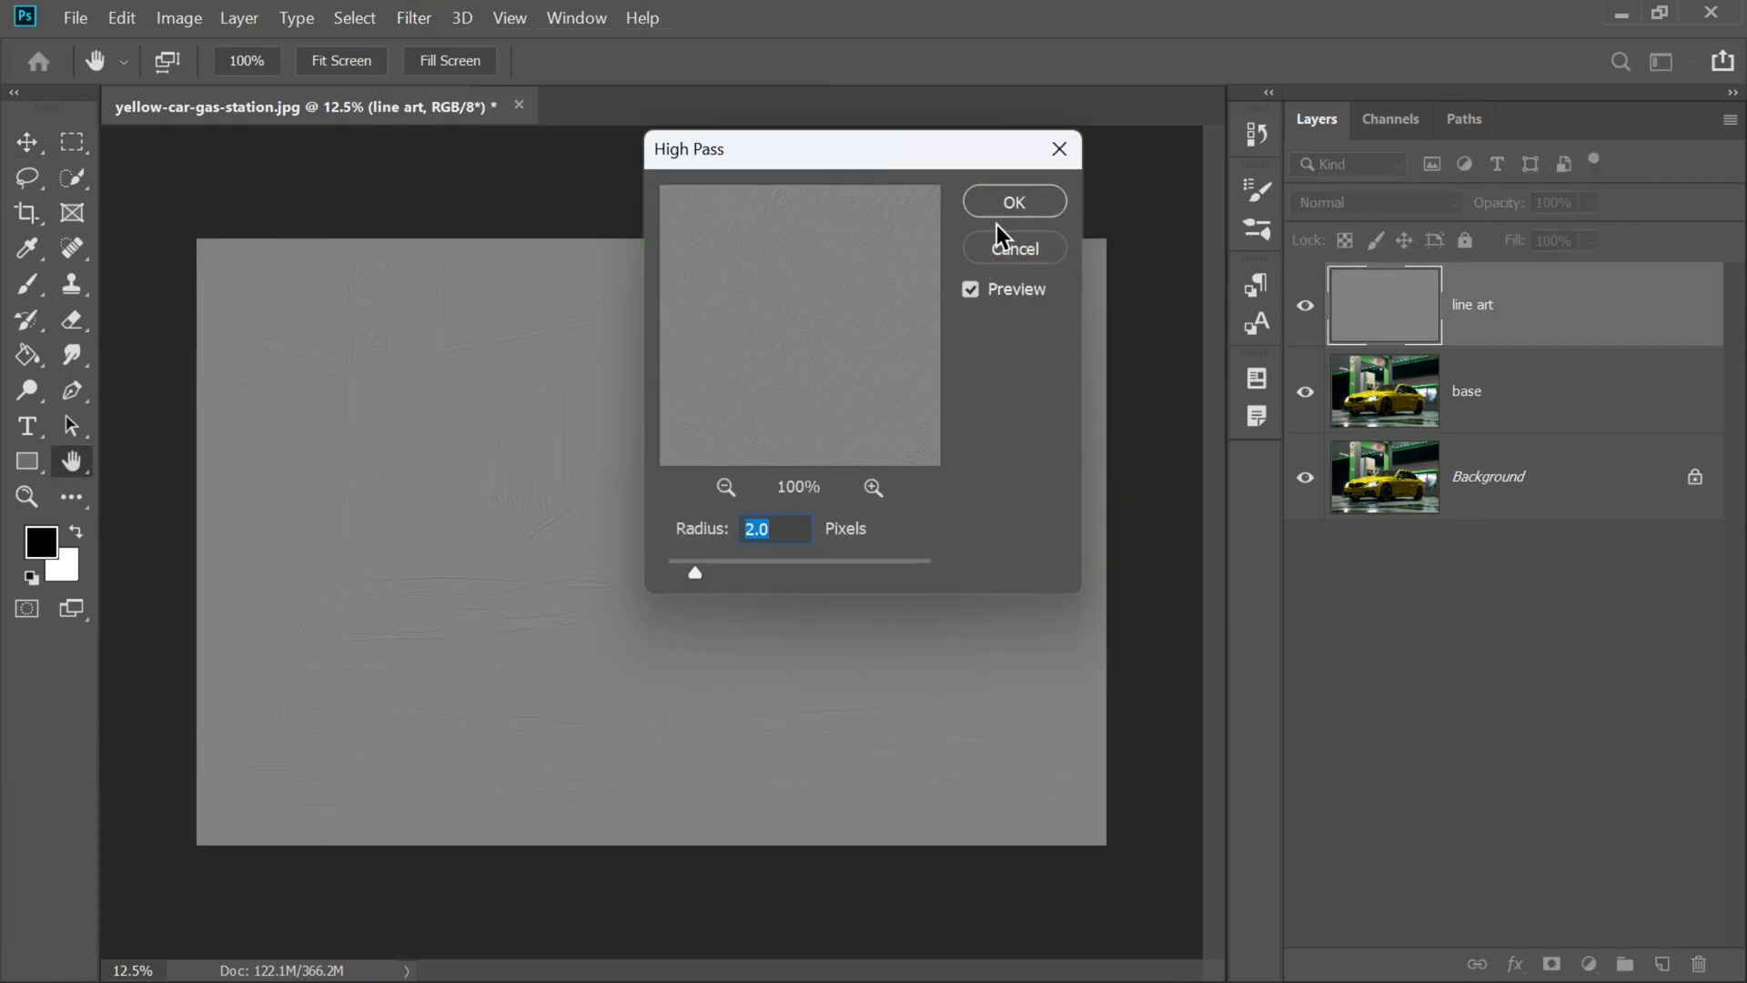
left_click(1011, 203)
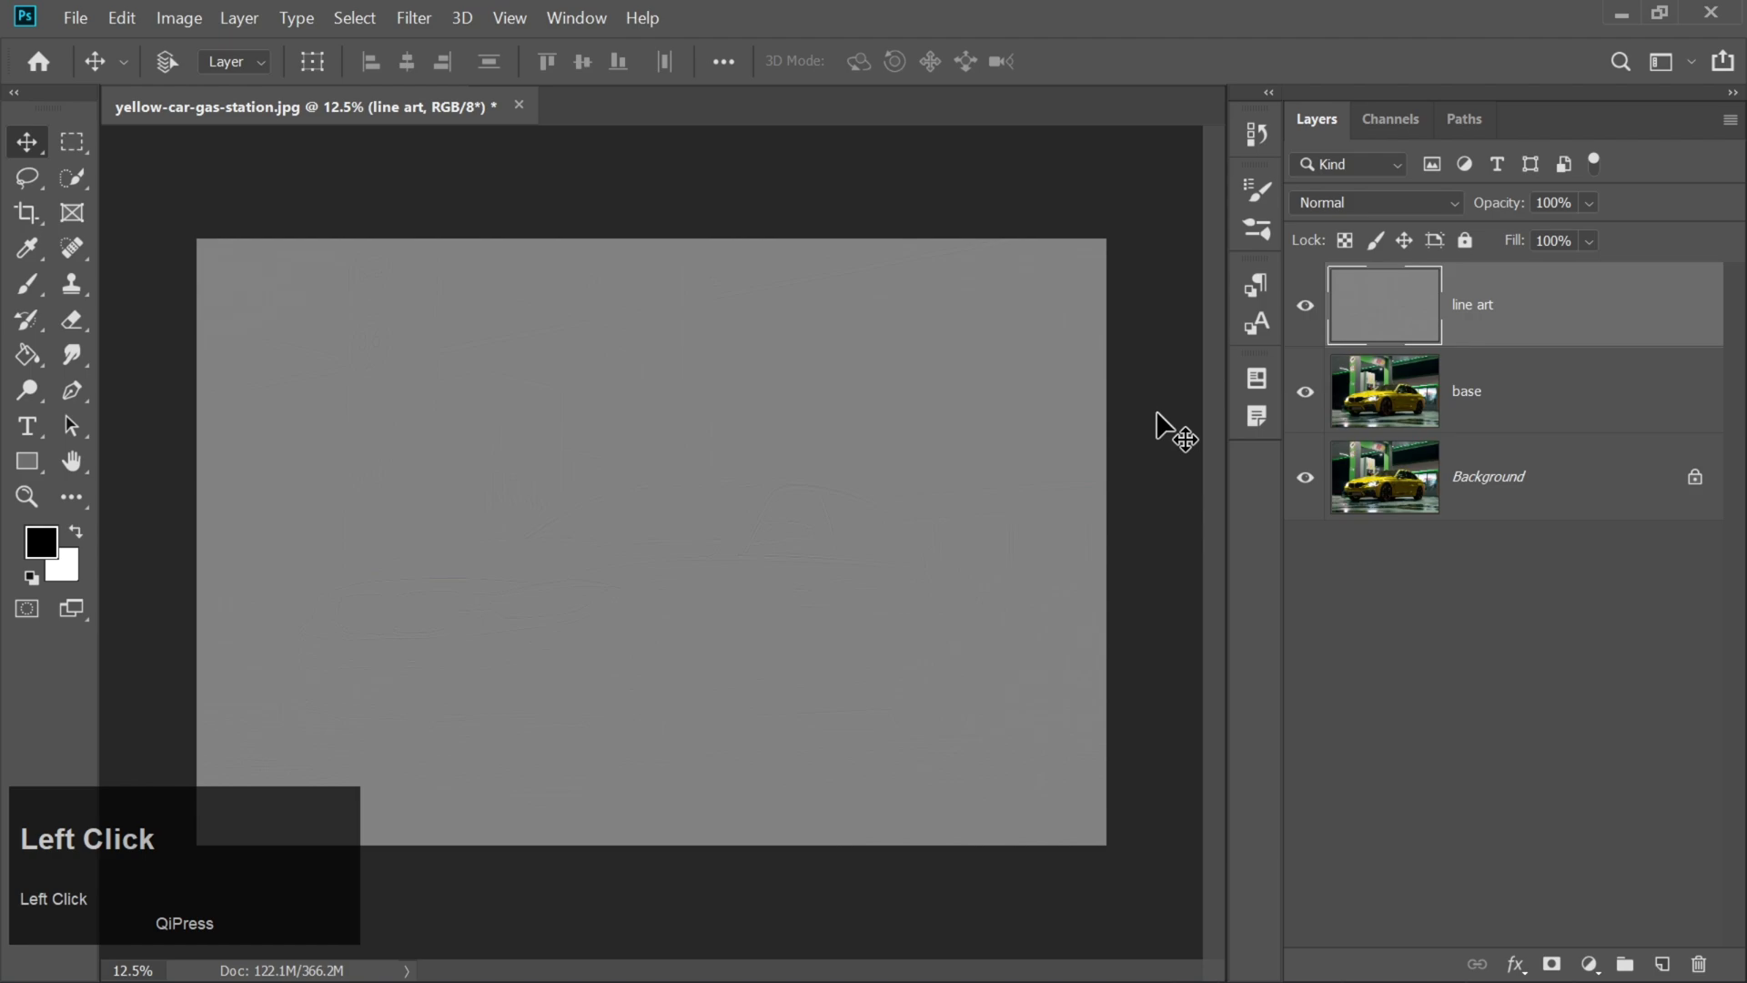
Apply a Threshold adjustment at level 90 to turn the line art into black-and-white edges.
left_click(188, 27)
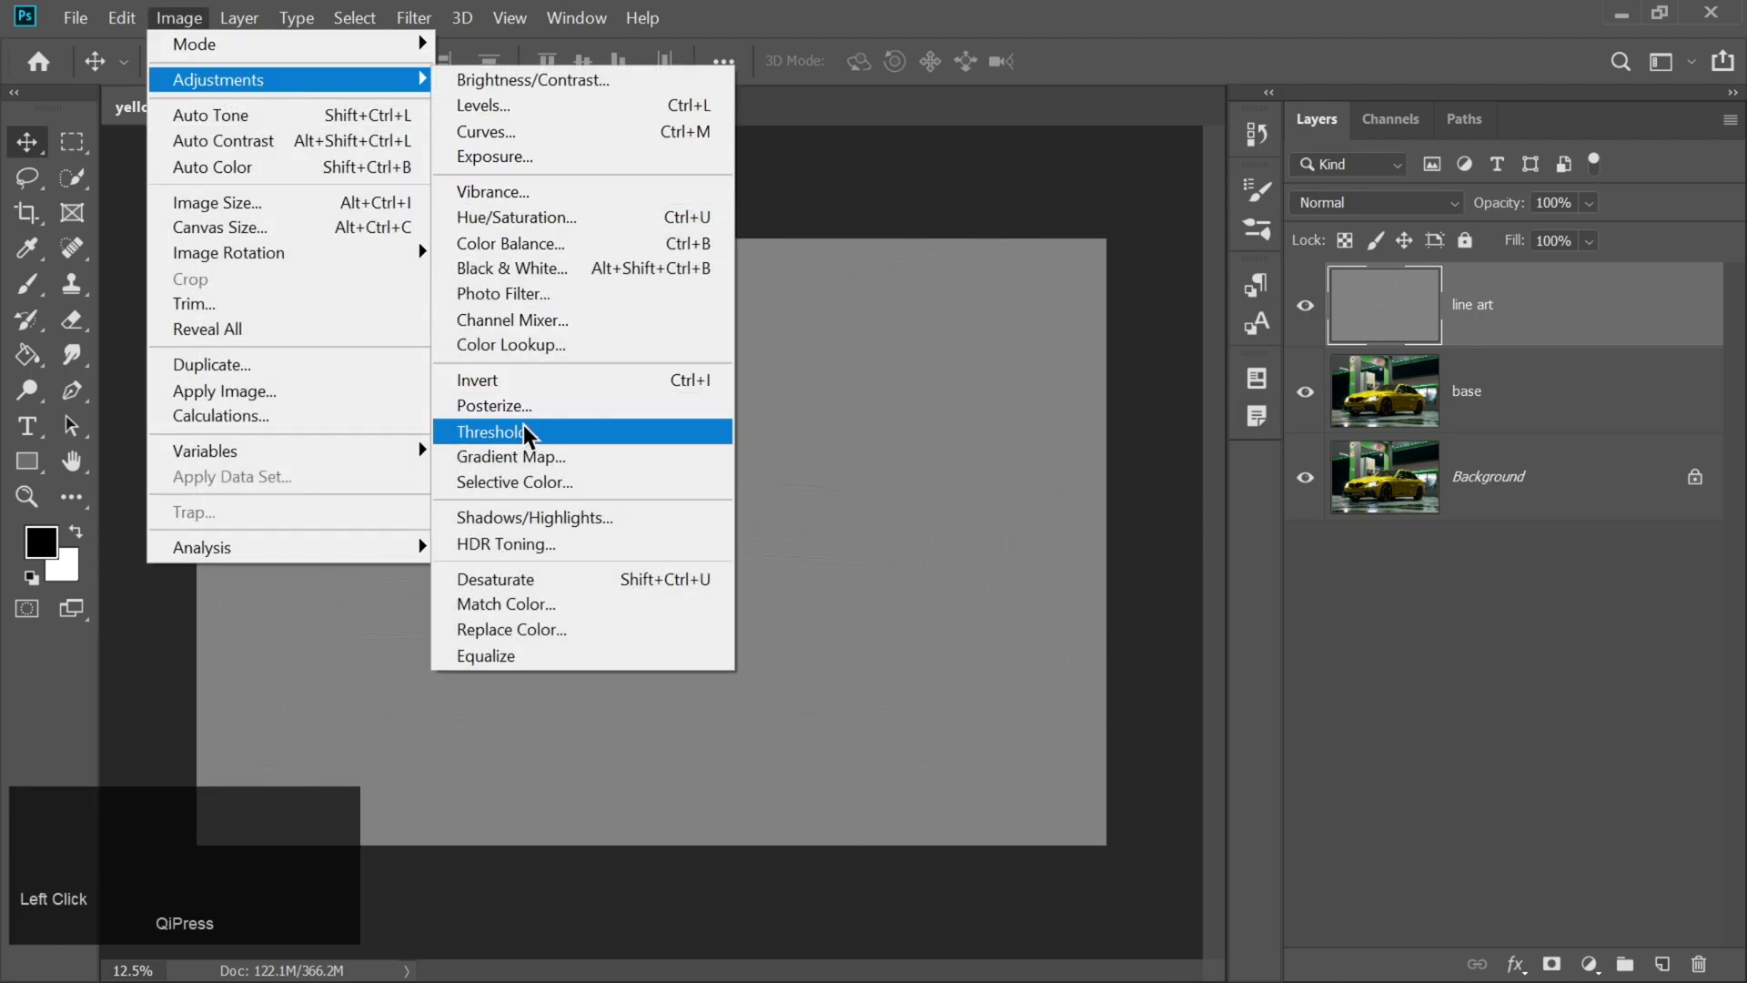
left_click(520, 439)
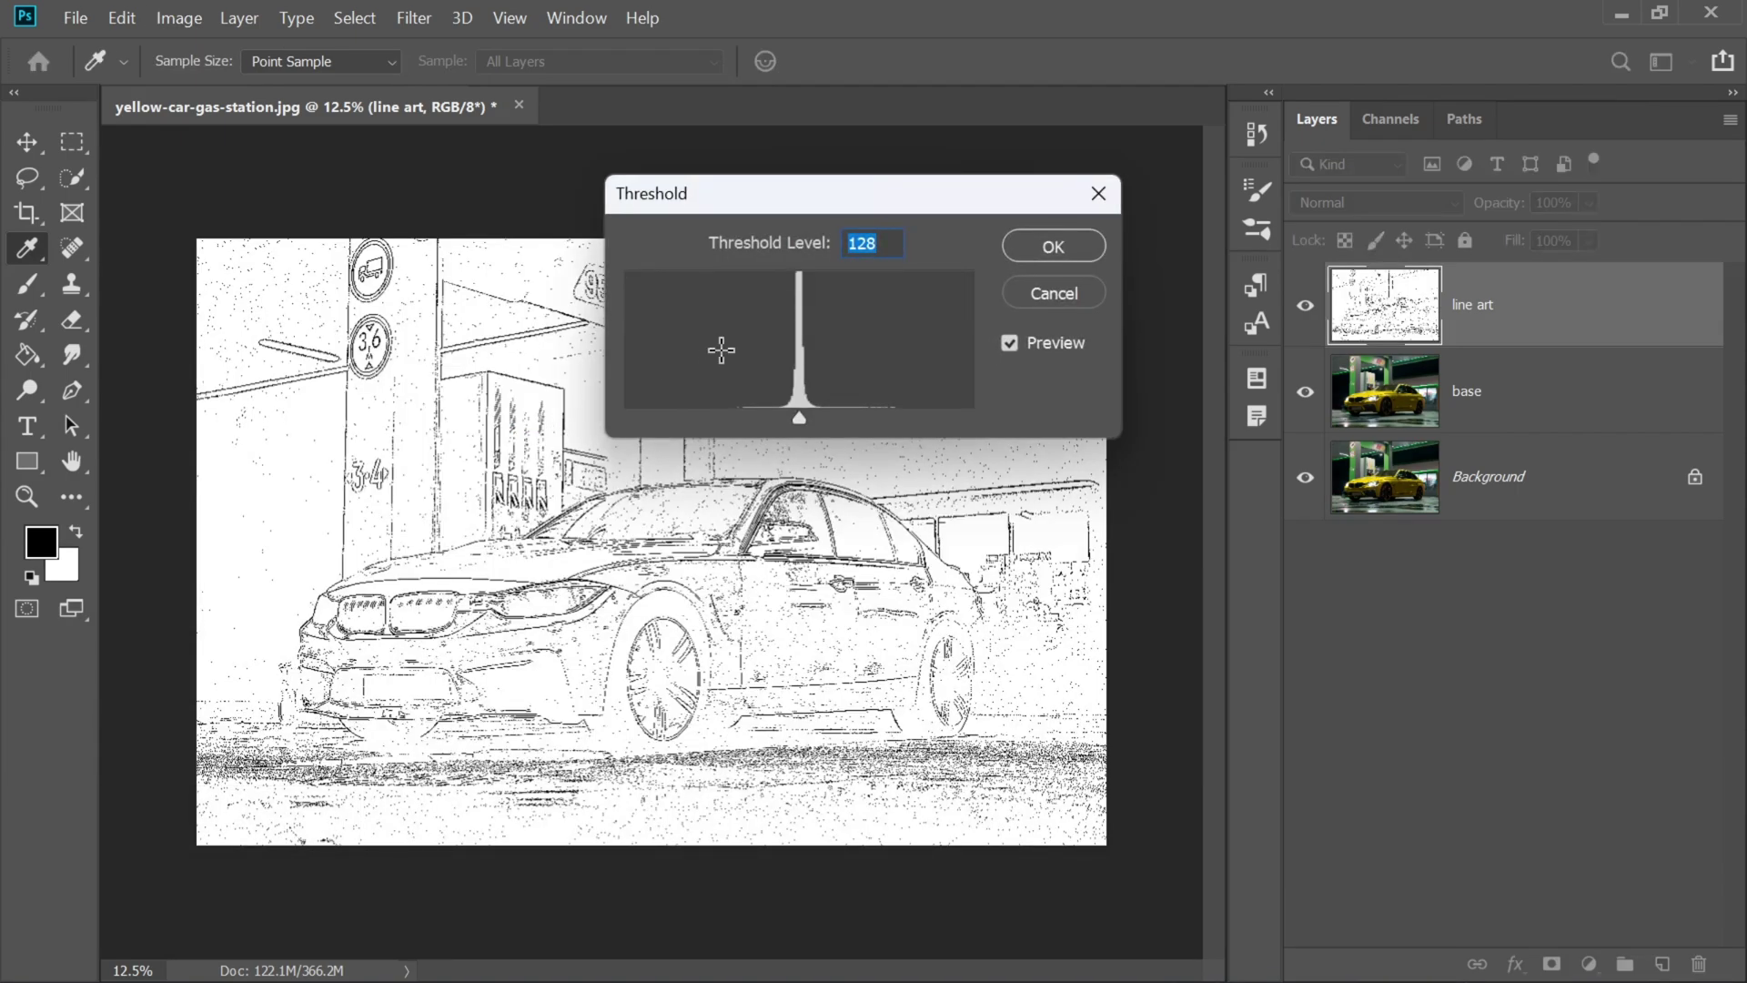
type("0")
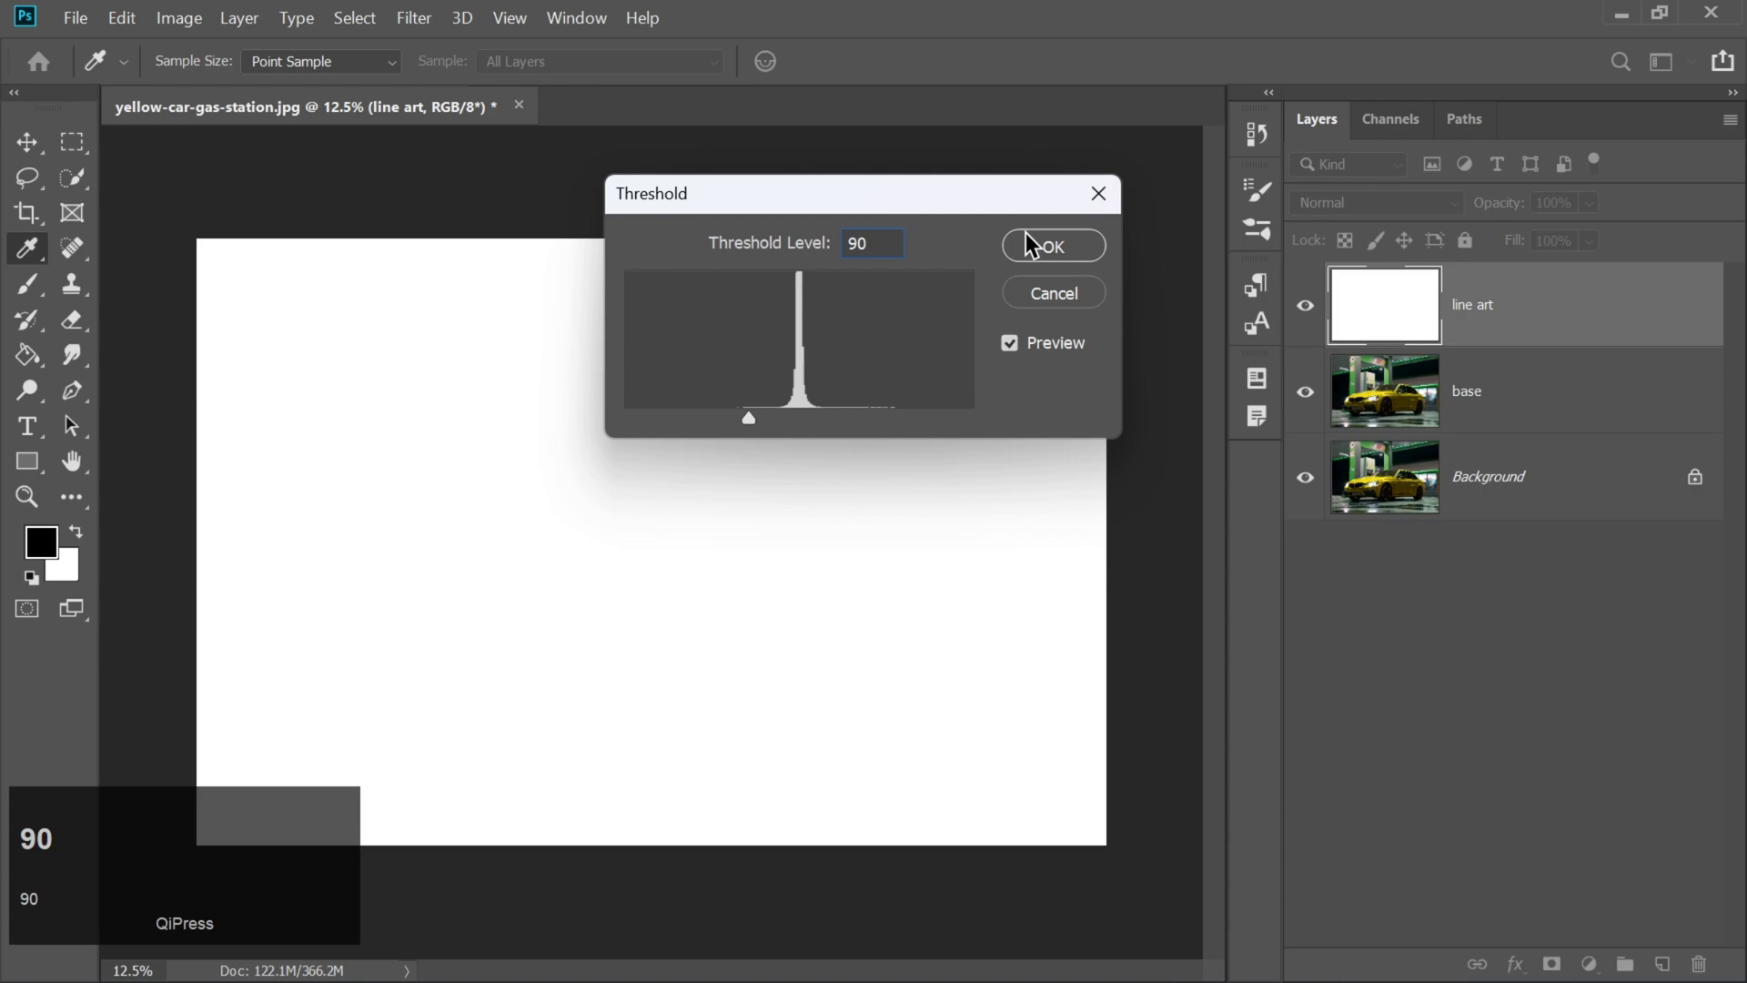
left_click(1038, 244)
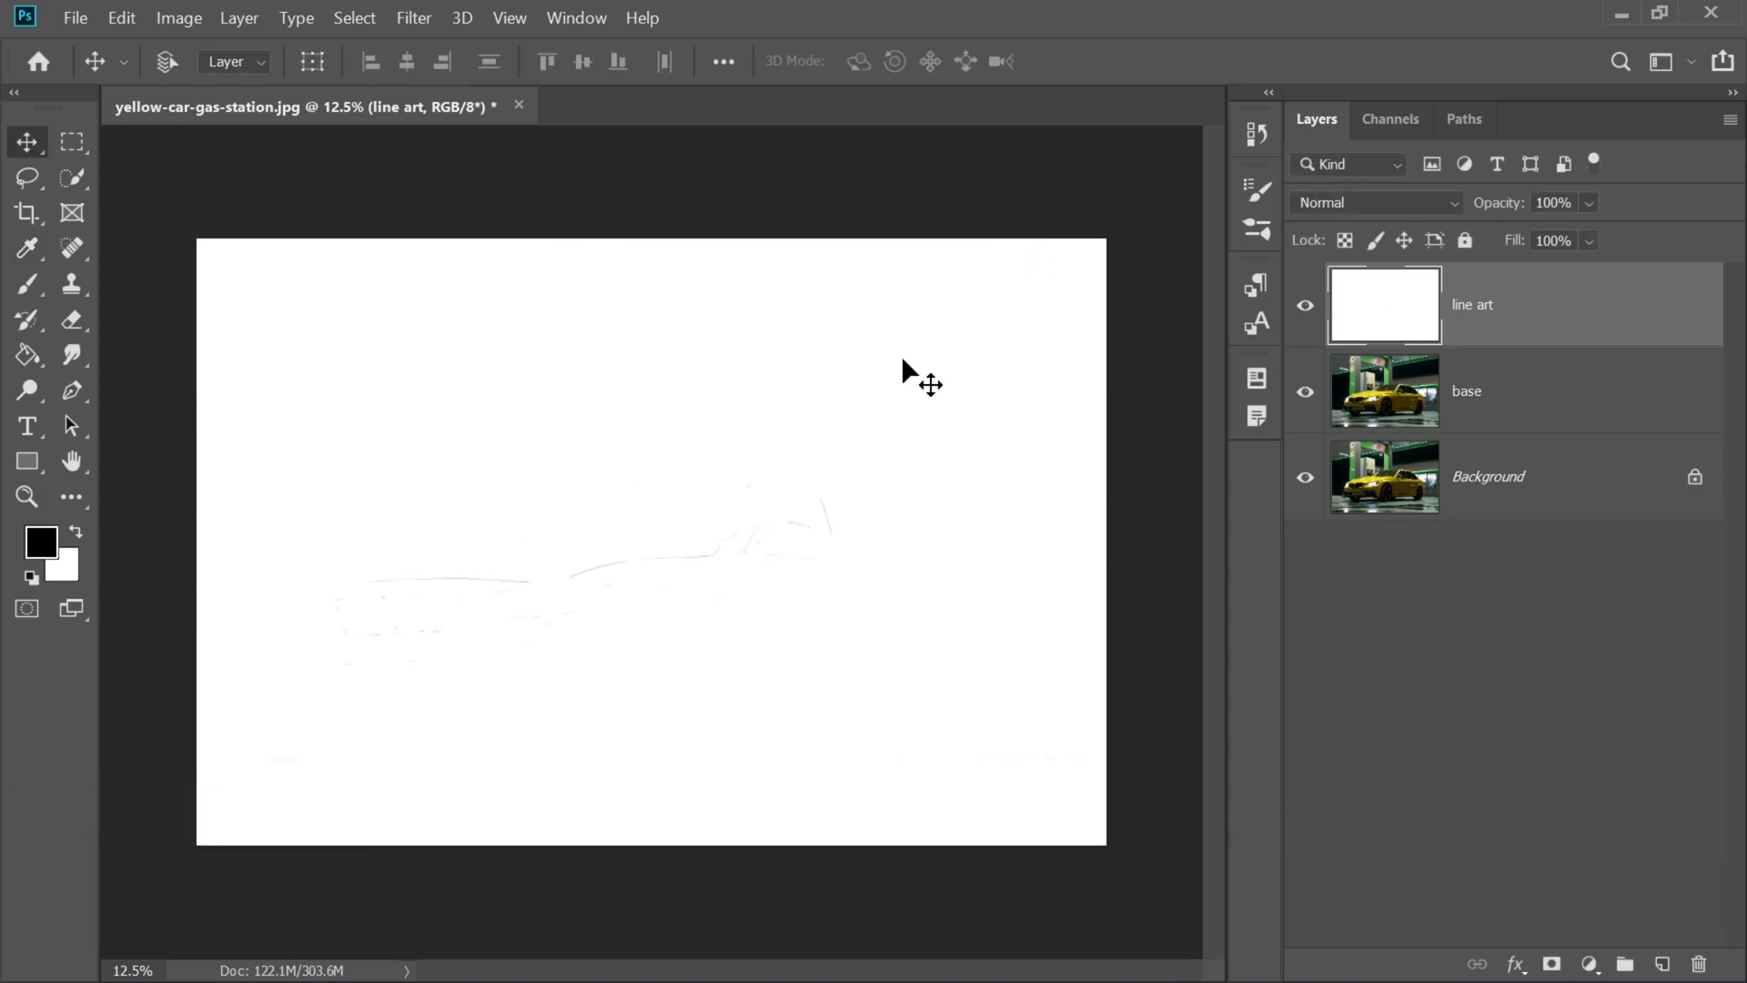
Set the line art layer to Multiply blending at 80% opacity so the photo shows through.
left_click(1330, 206)
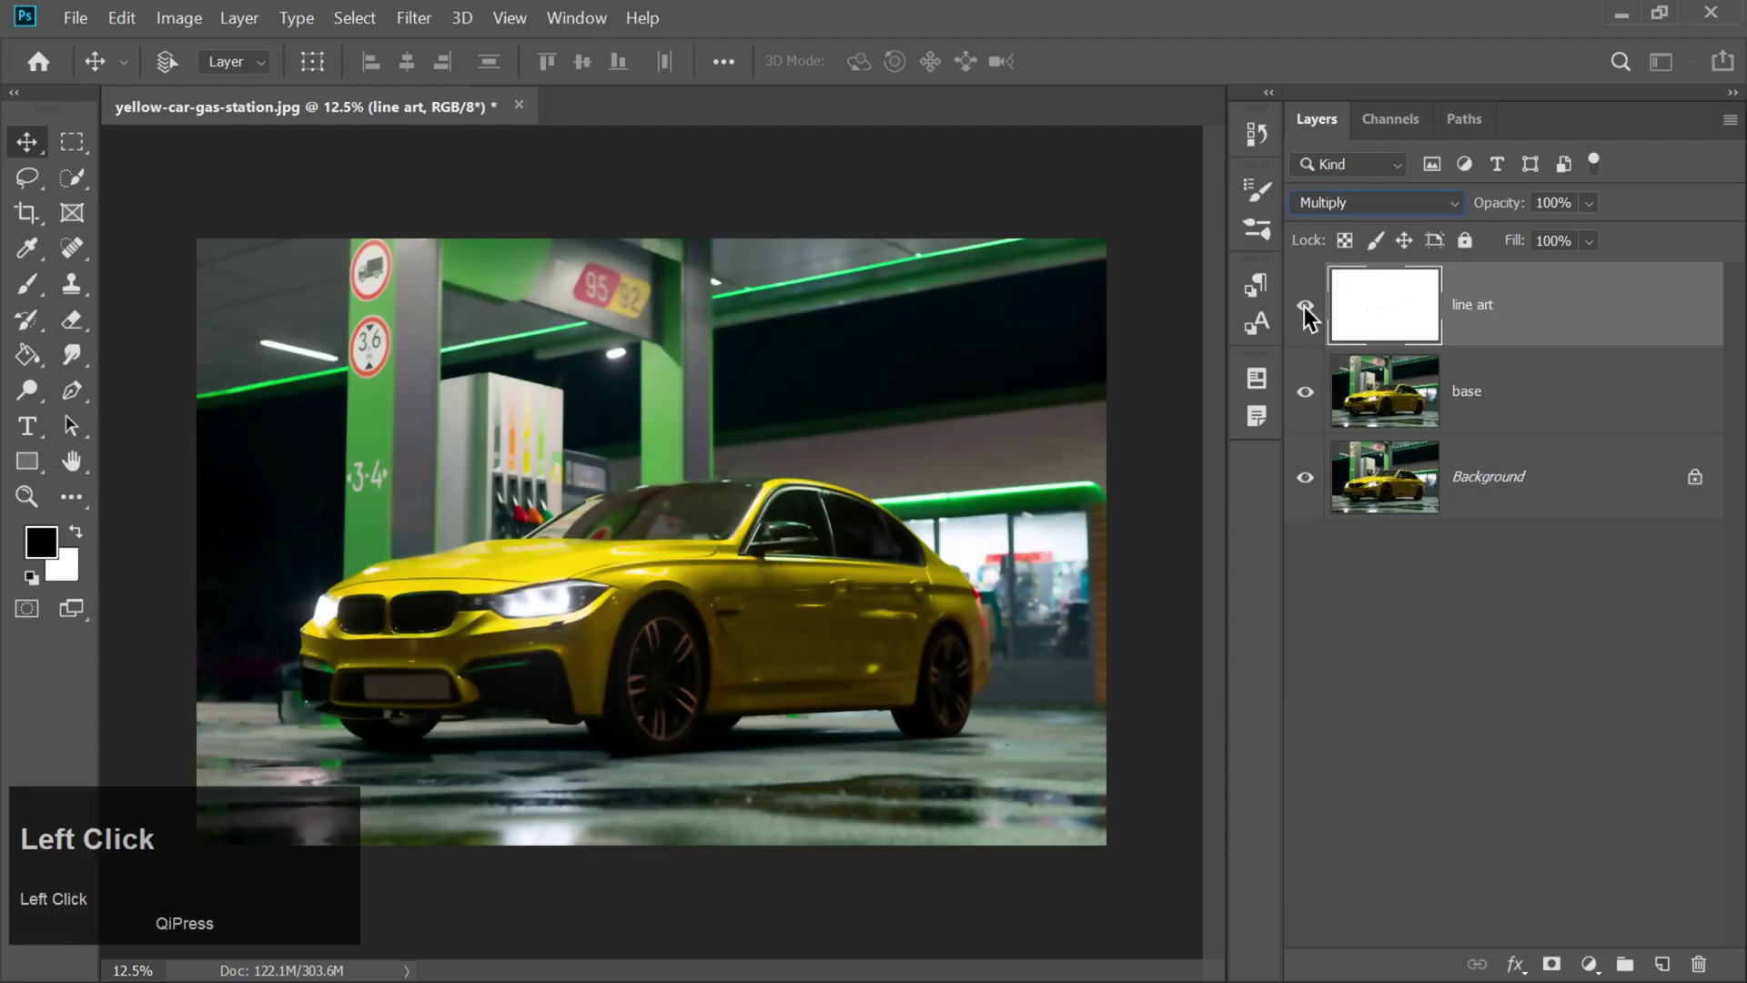
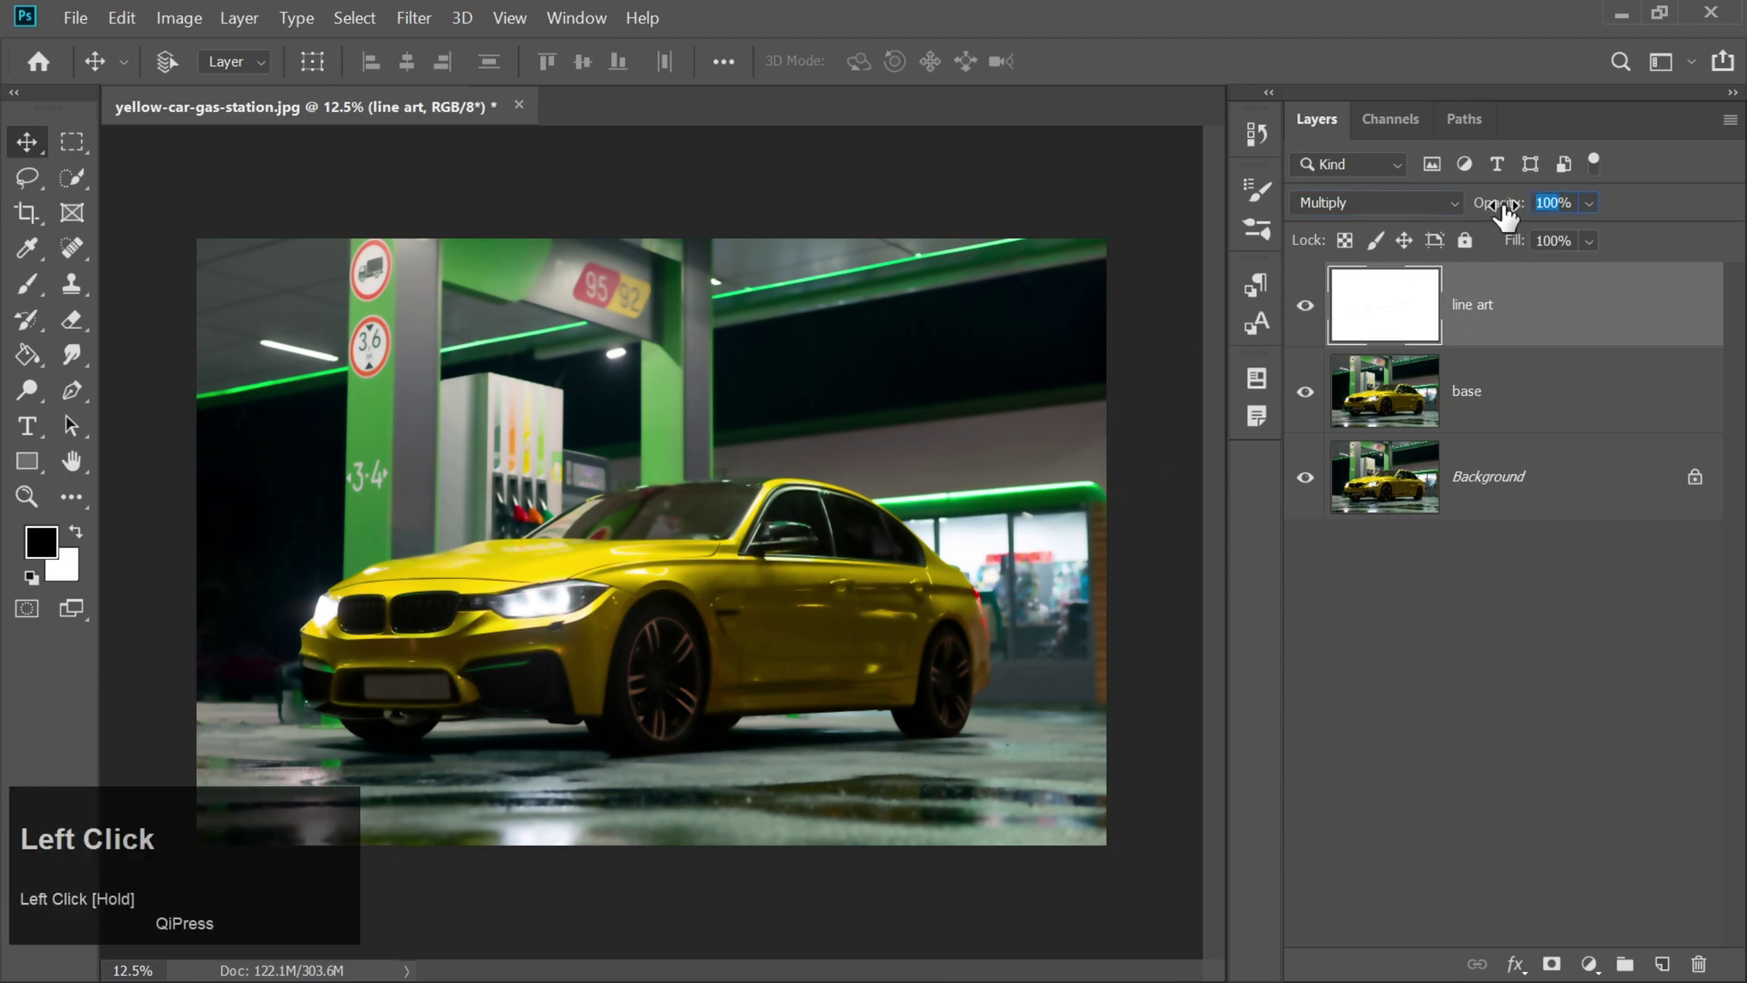
type("80")
key("Return")
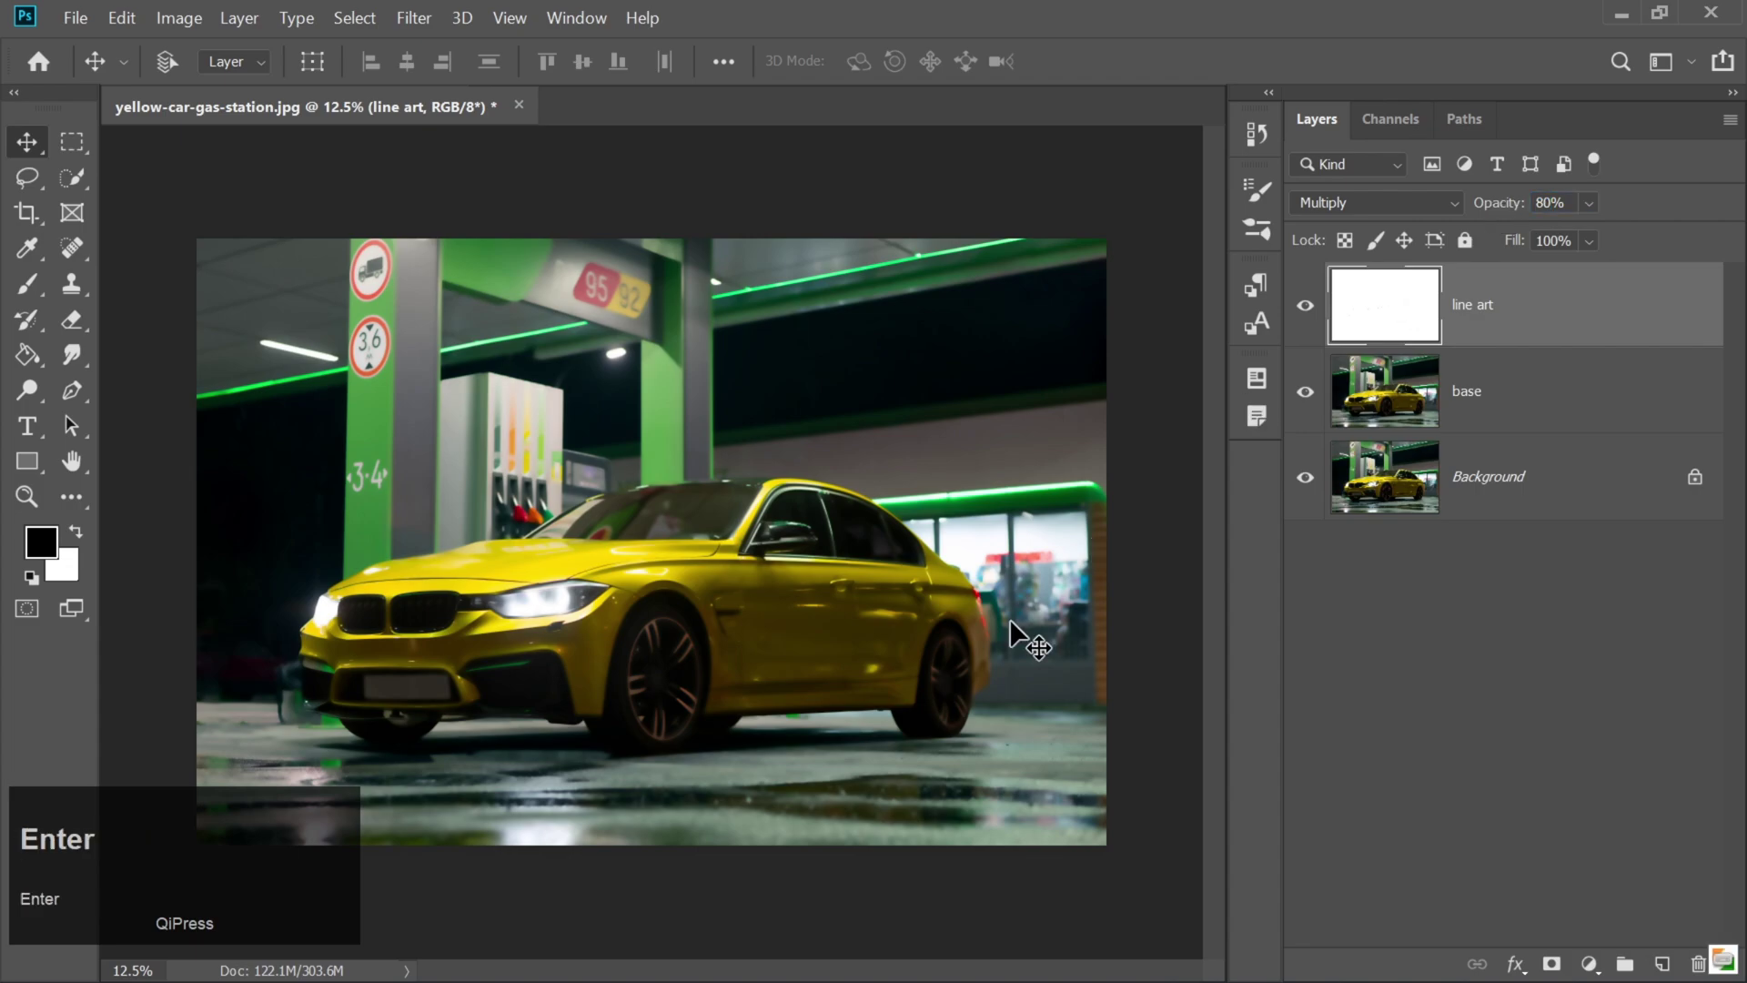
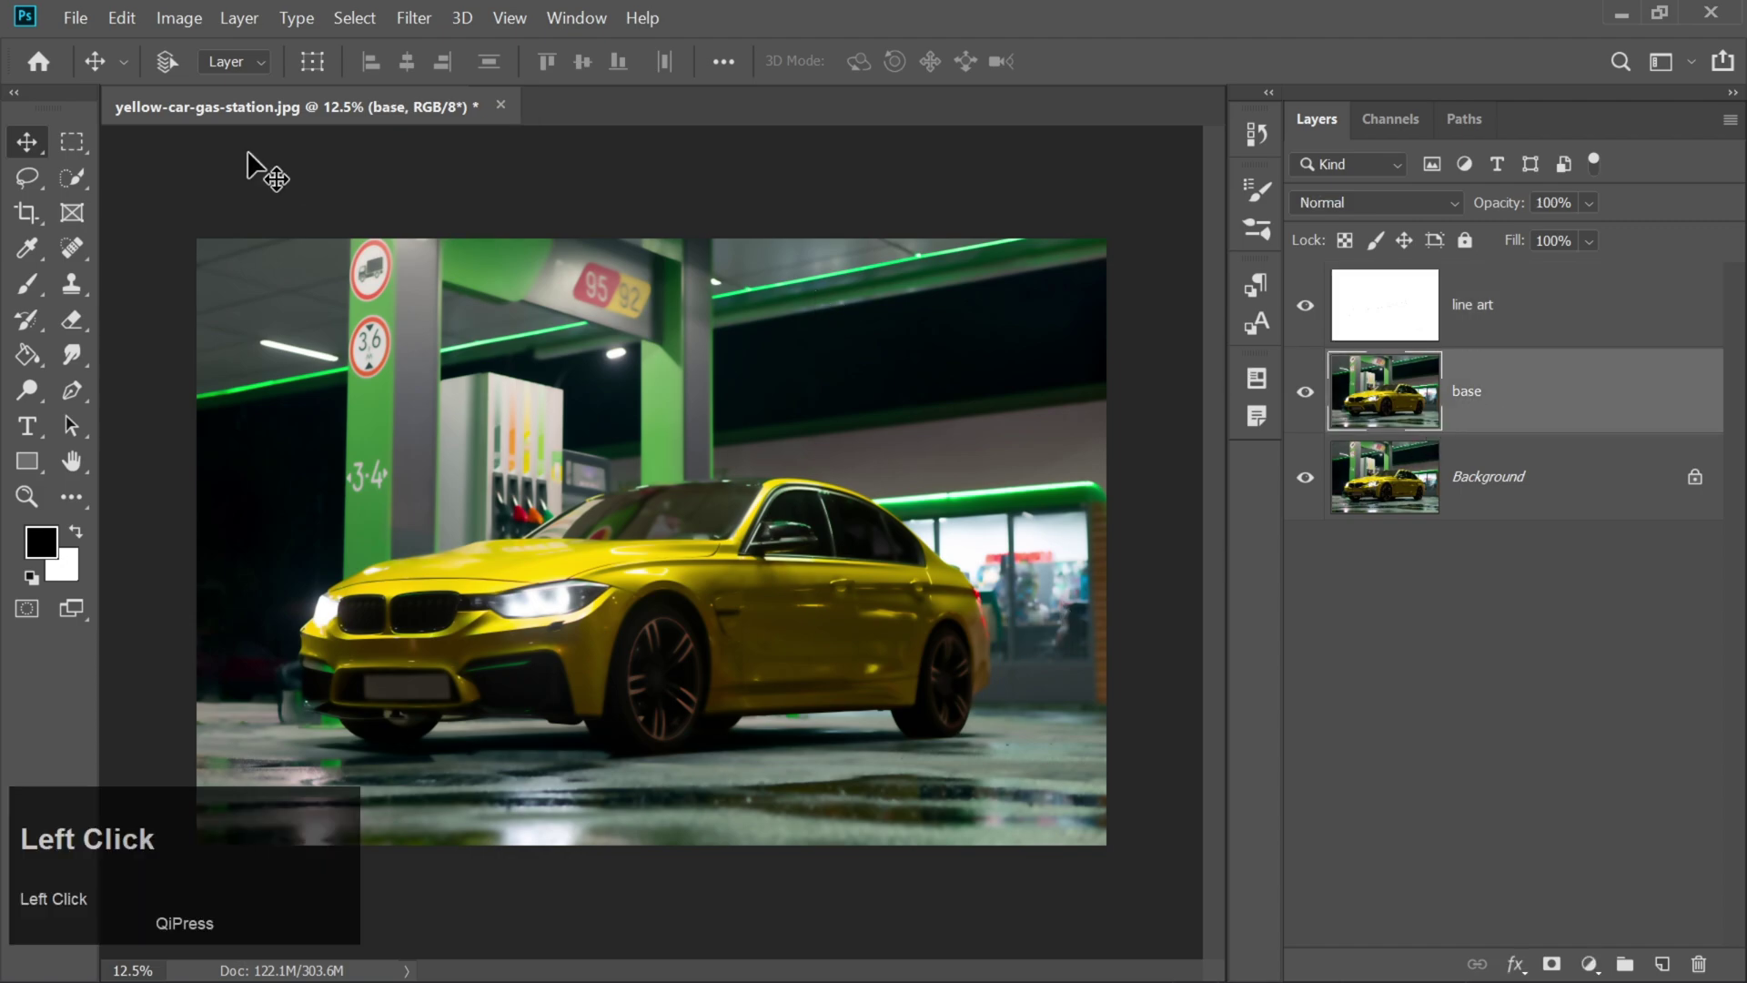
Posterize the base layer to 5 levels for flat cartoon-like colour areas.
left_click(183, 18)
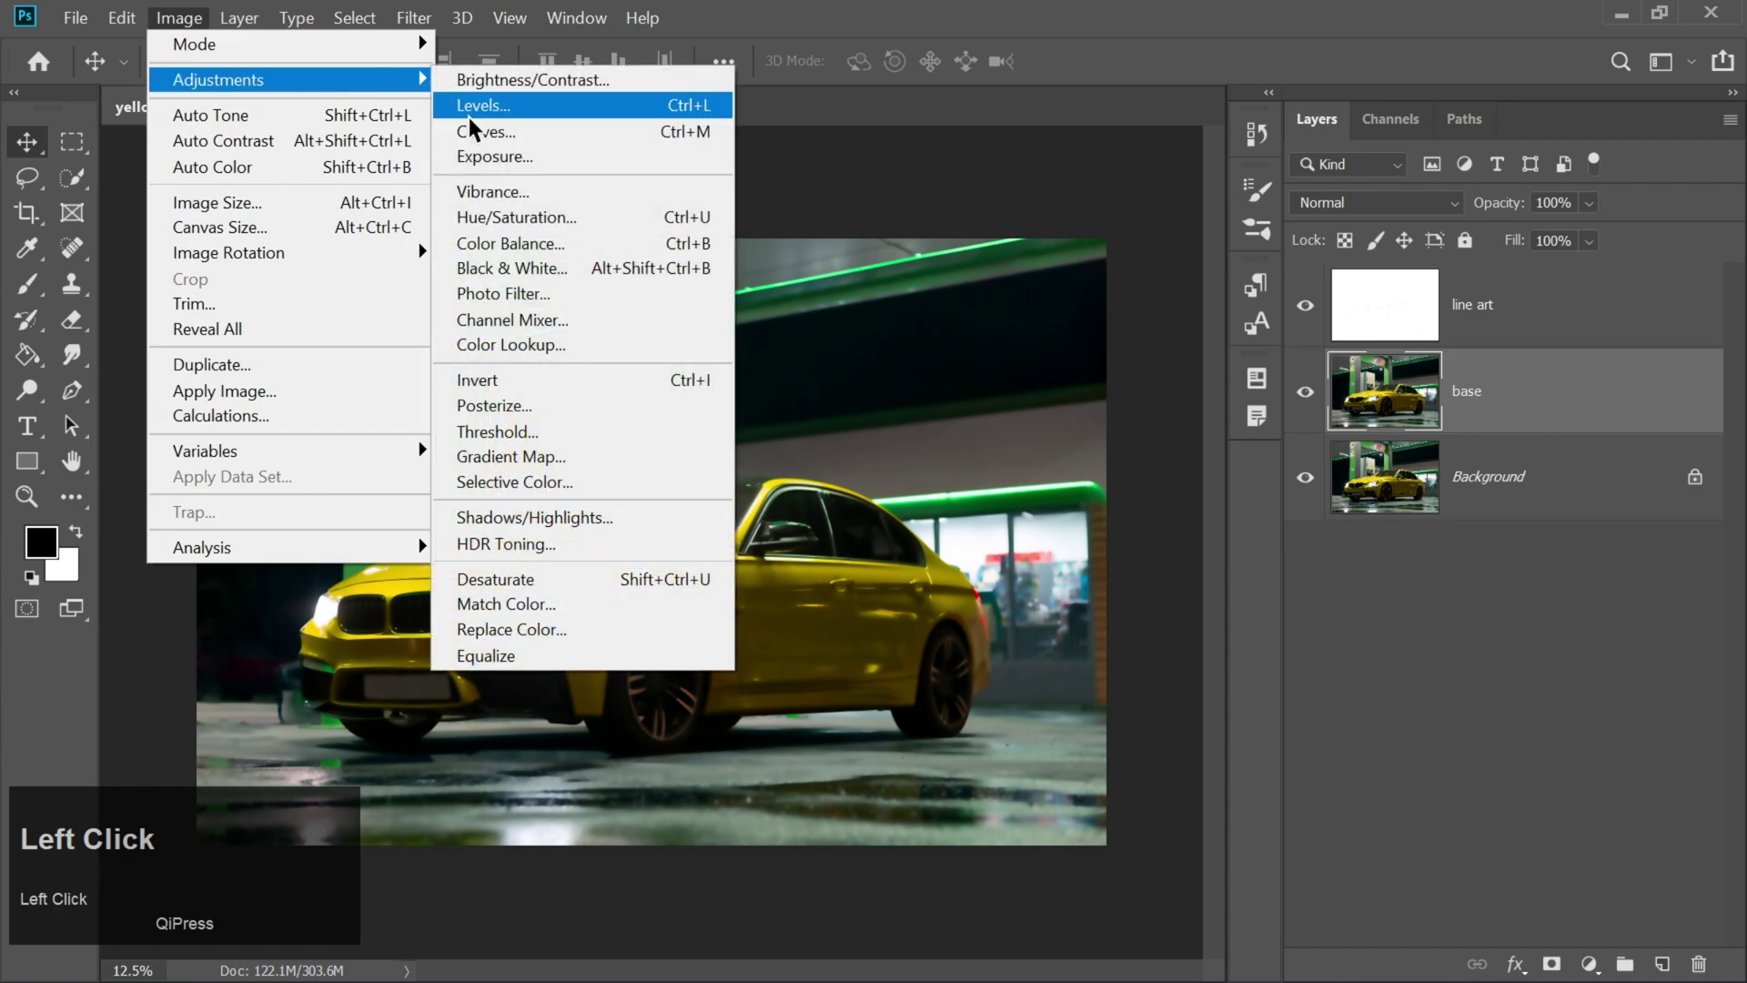
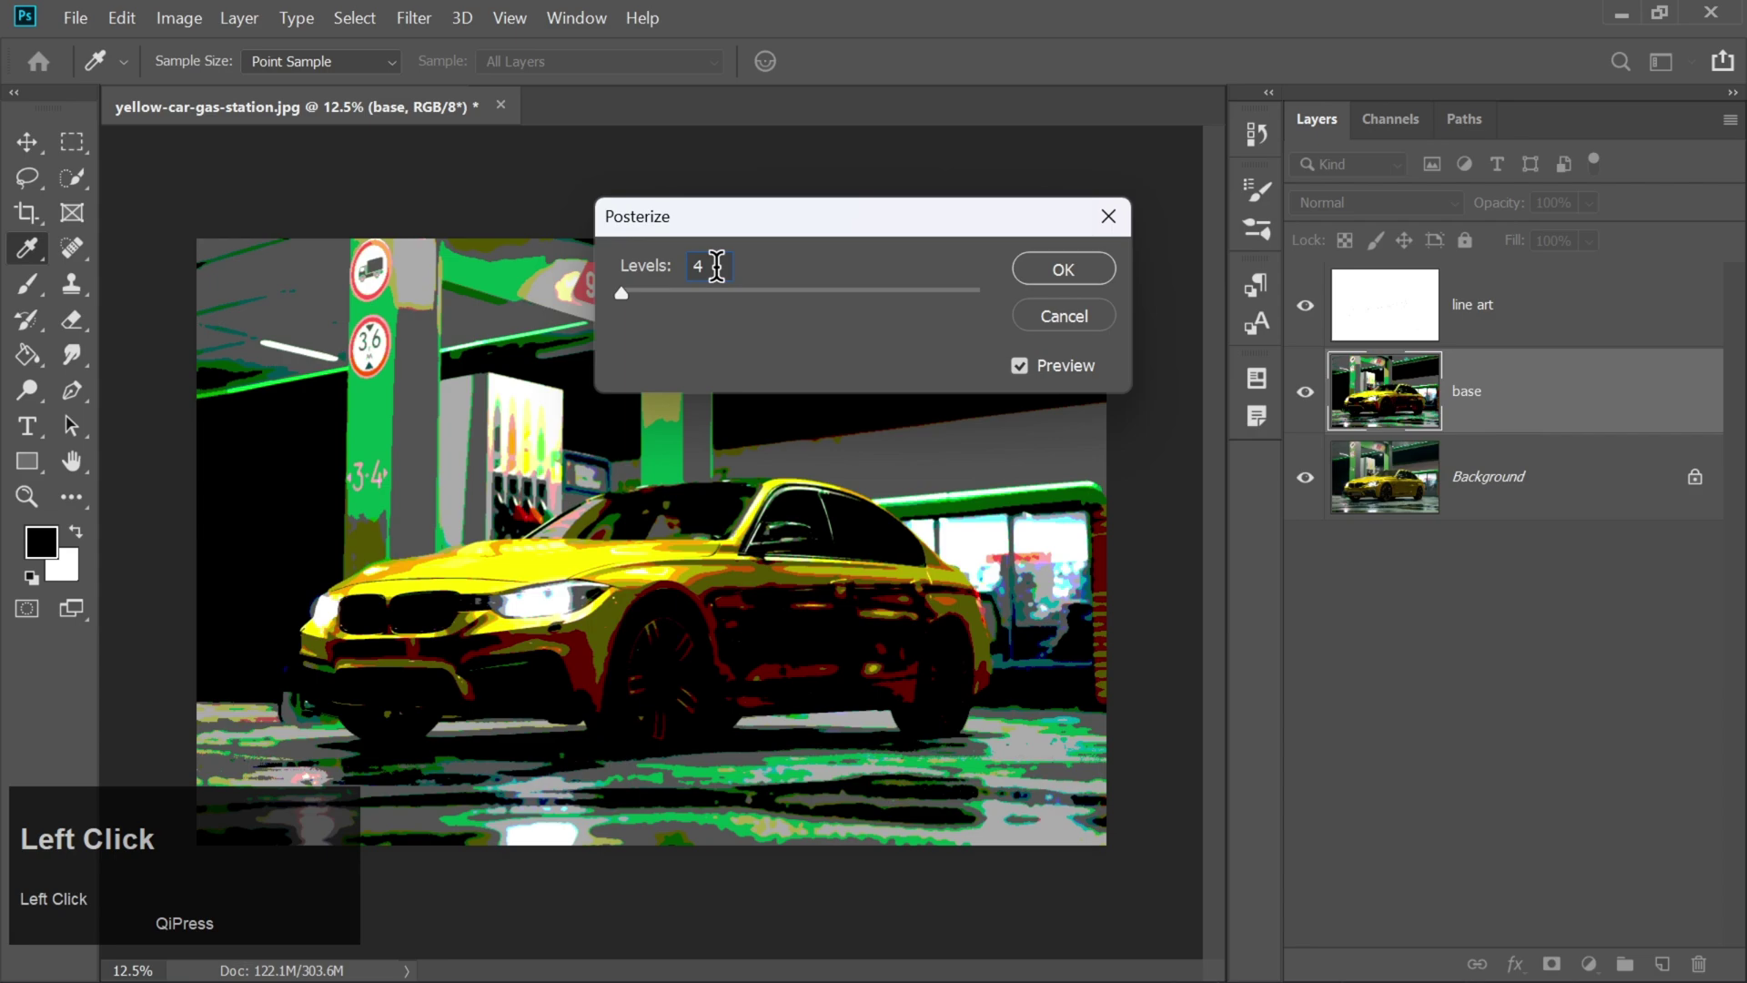
key("BackSpace")
key("5")
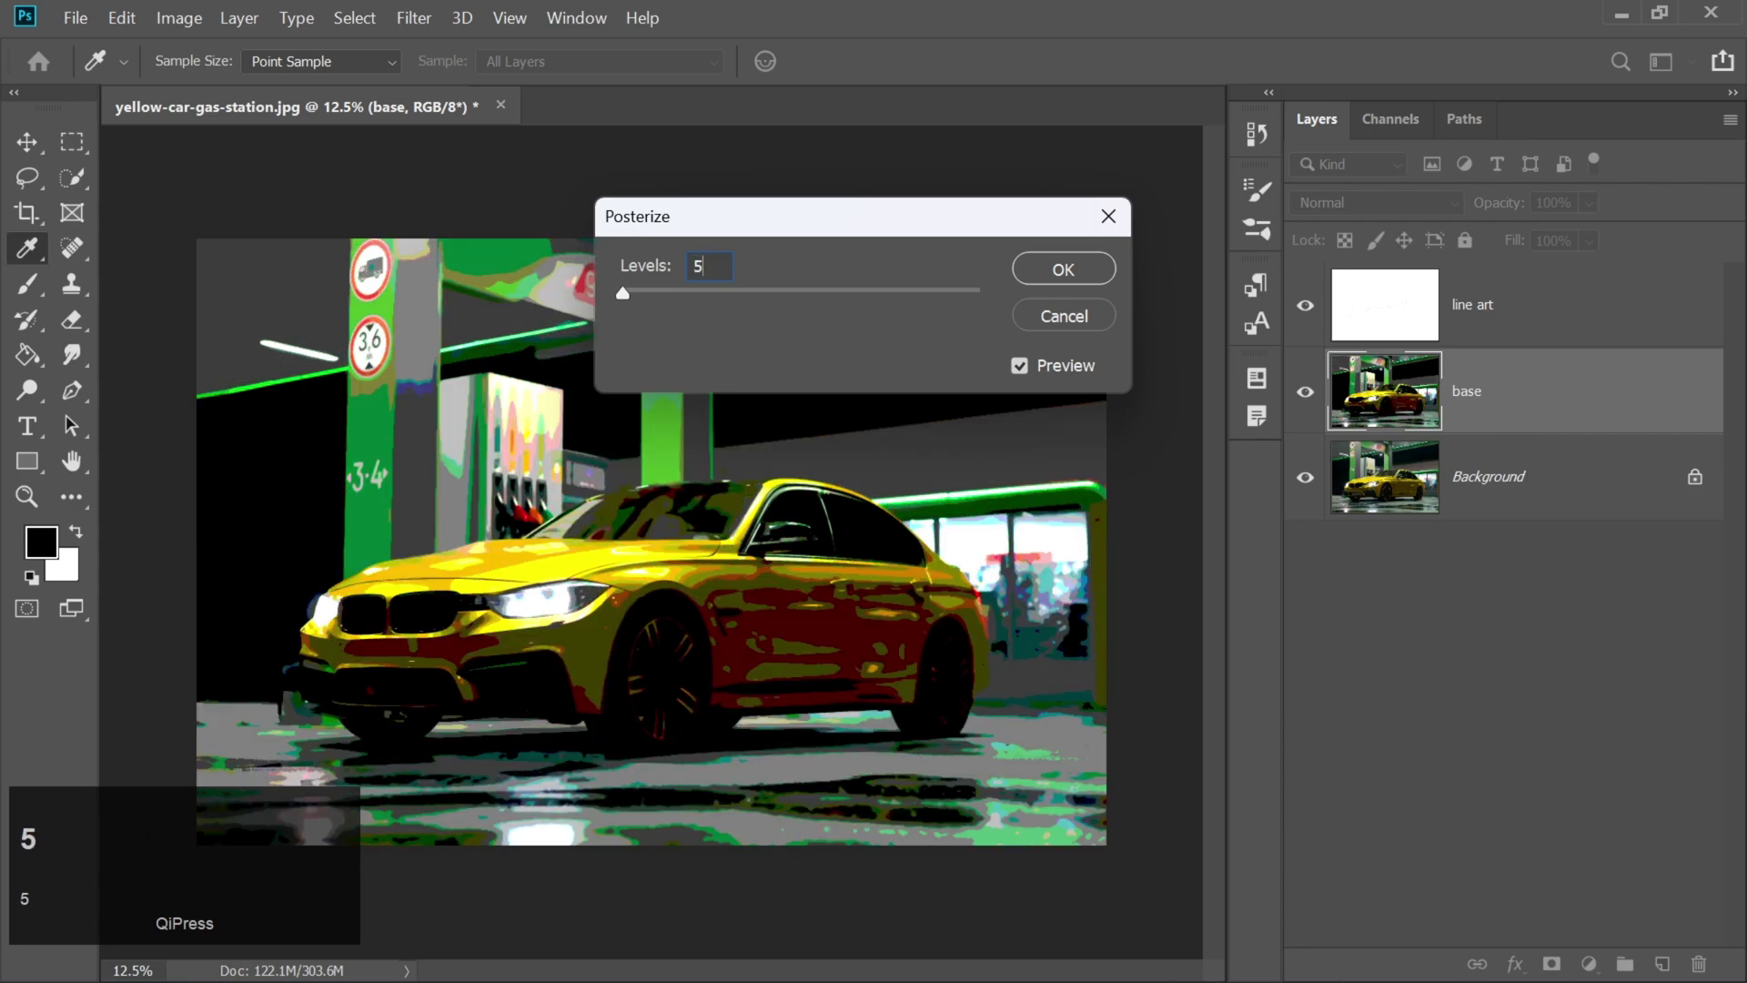
type("5")
left_click(1050, 277)
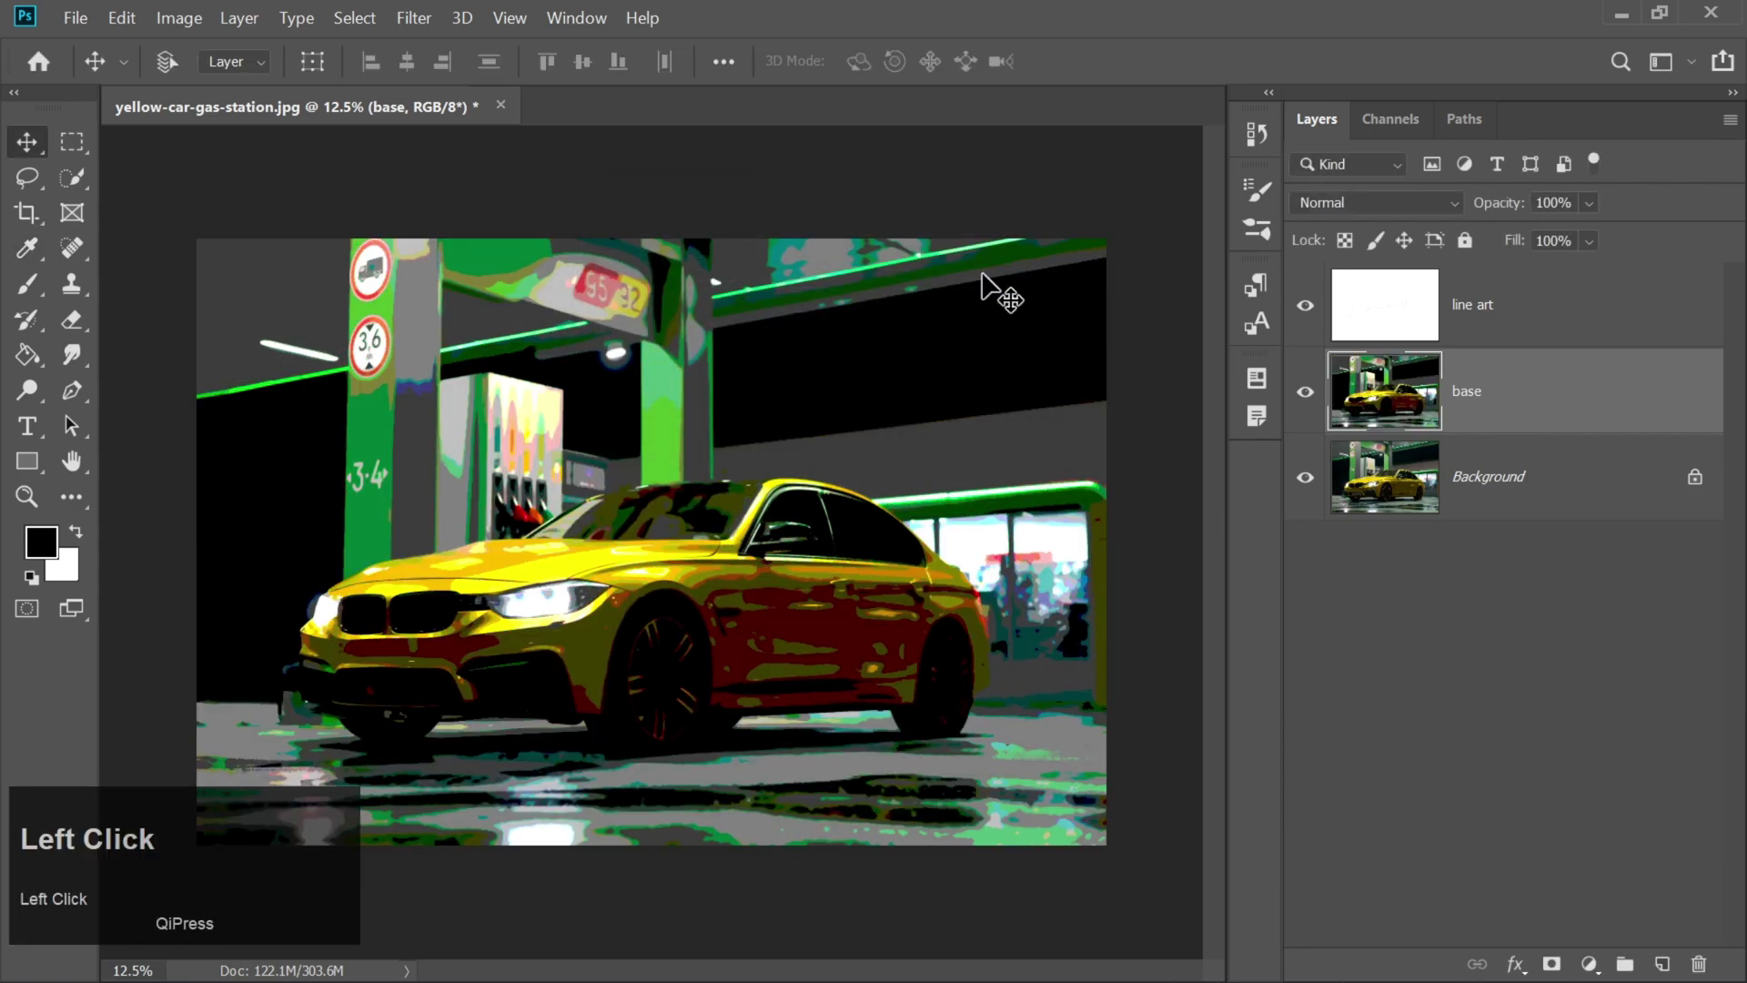
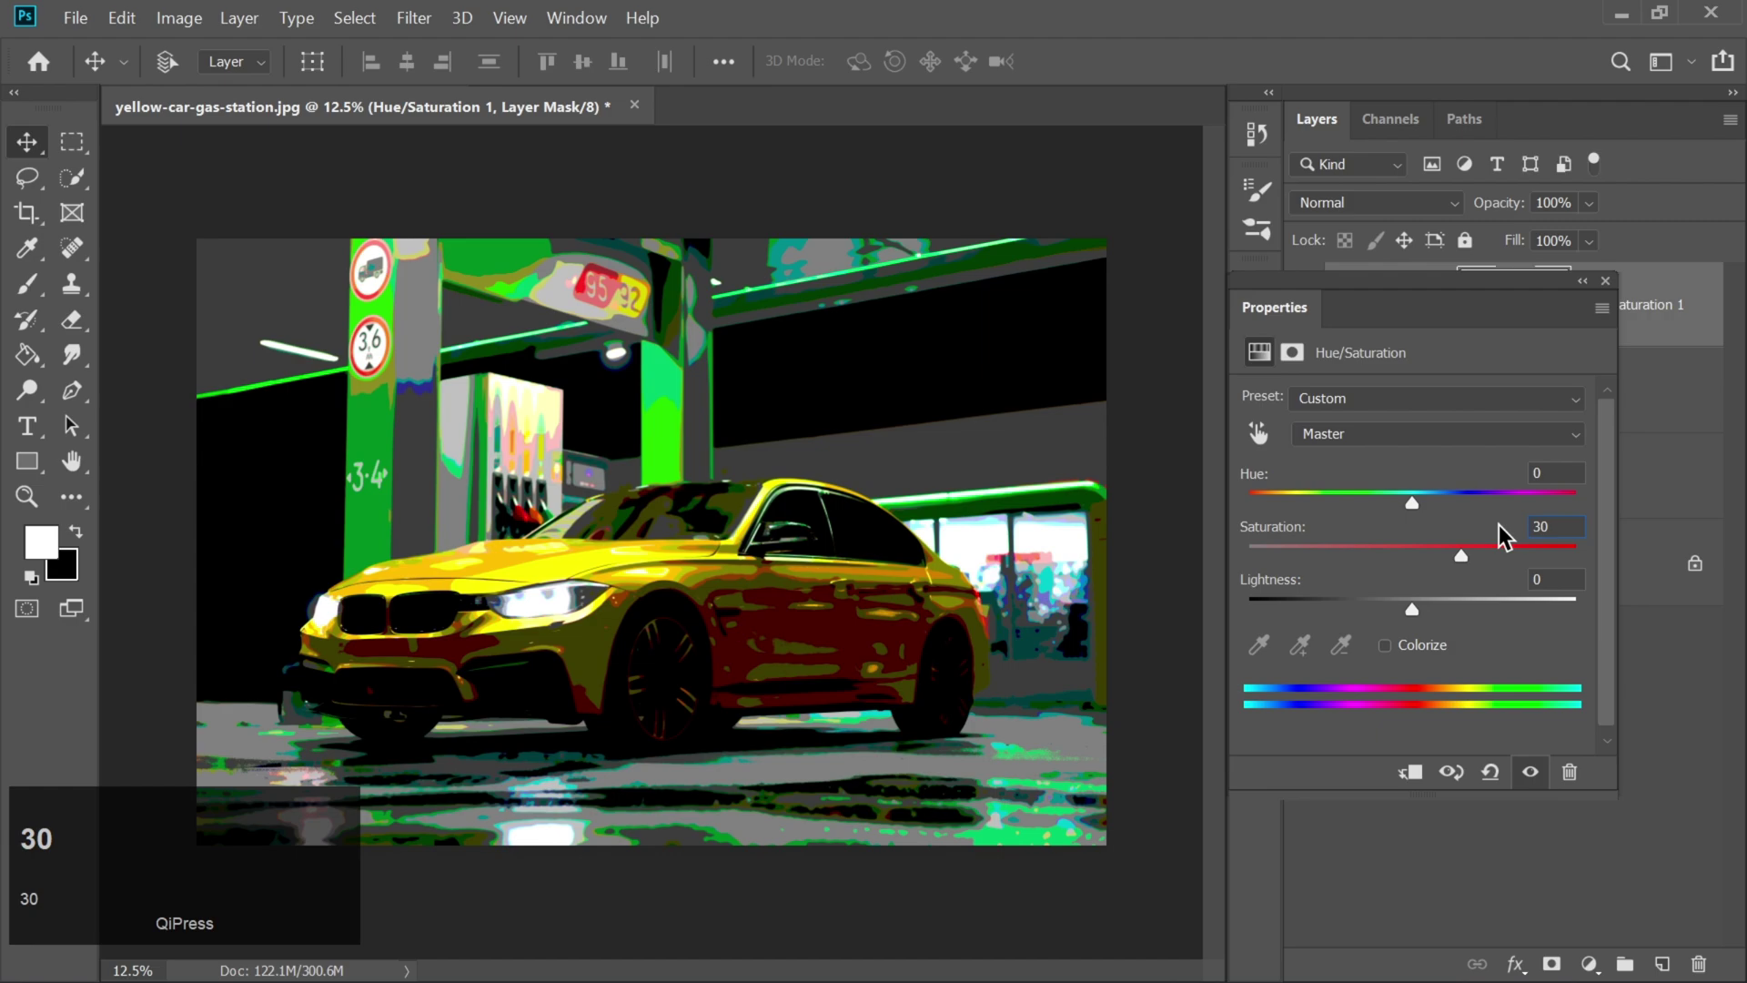
Confirm the Hue/Saturation layer at +30 saturation and add a Vibrance layer at +50 vibrance.
key("Return")
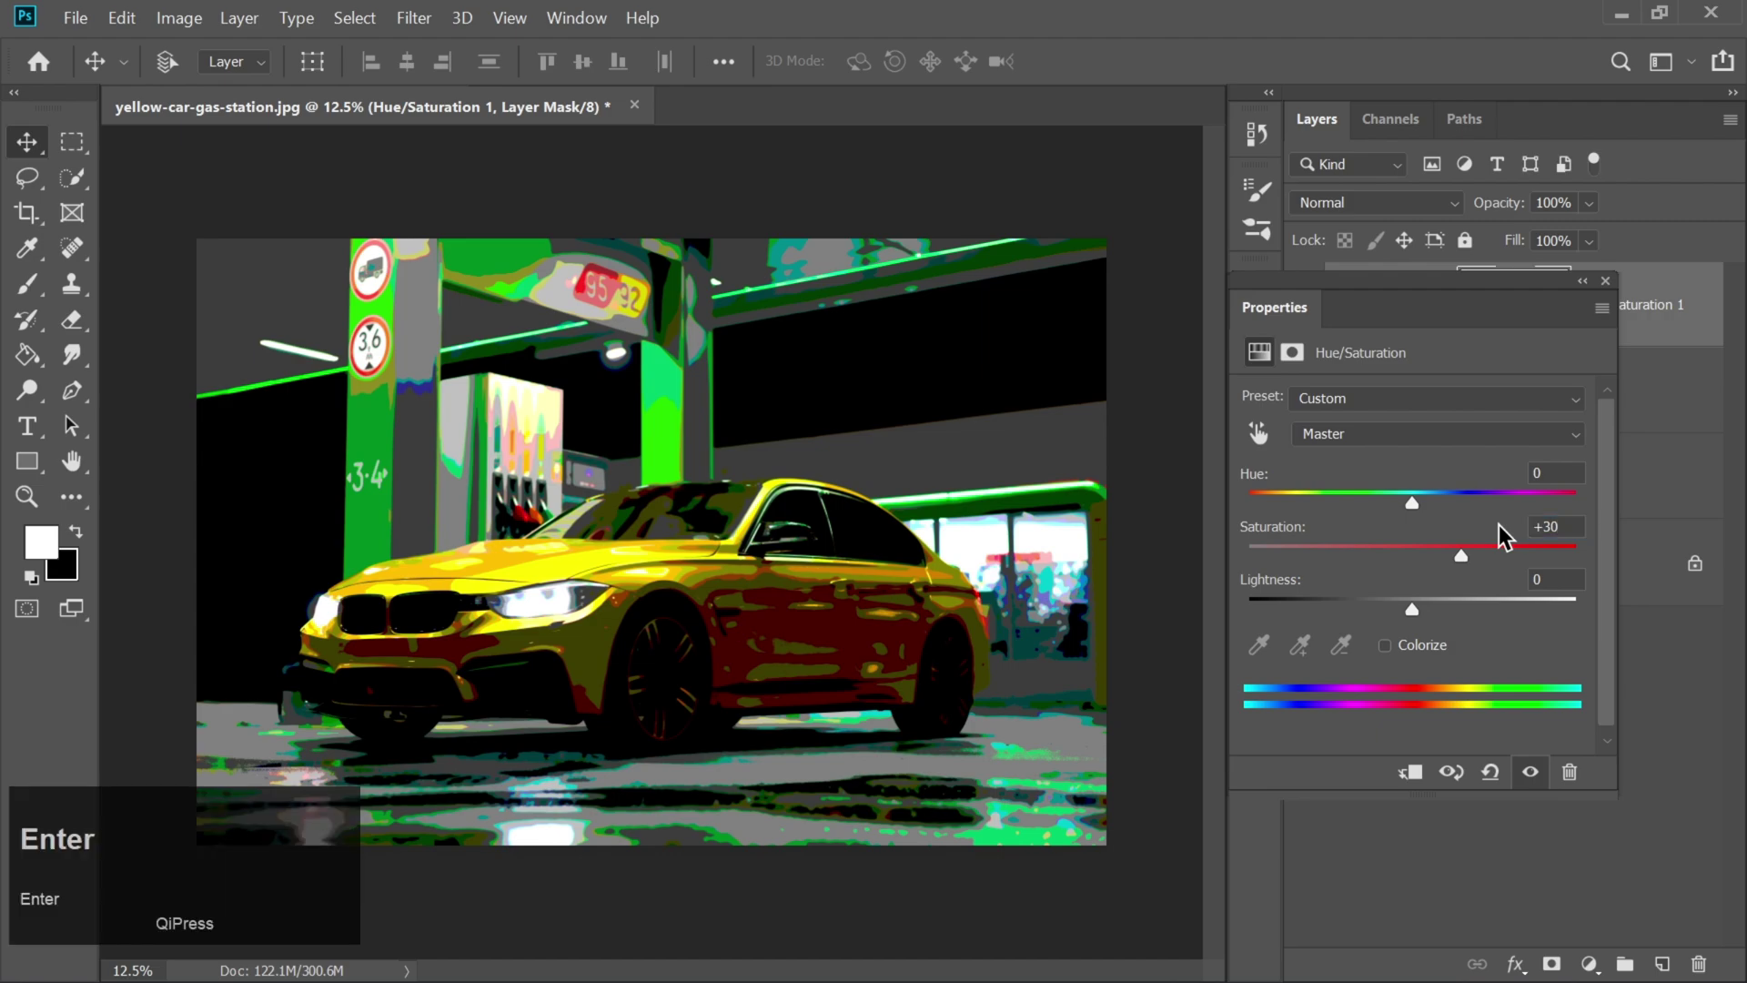
left_click(1612, 291)
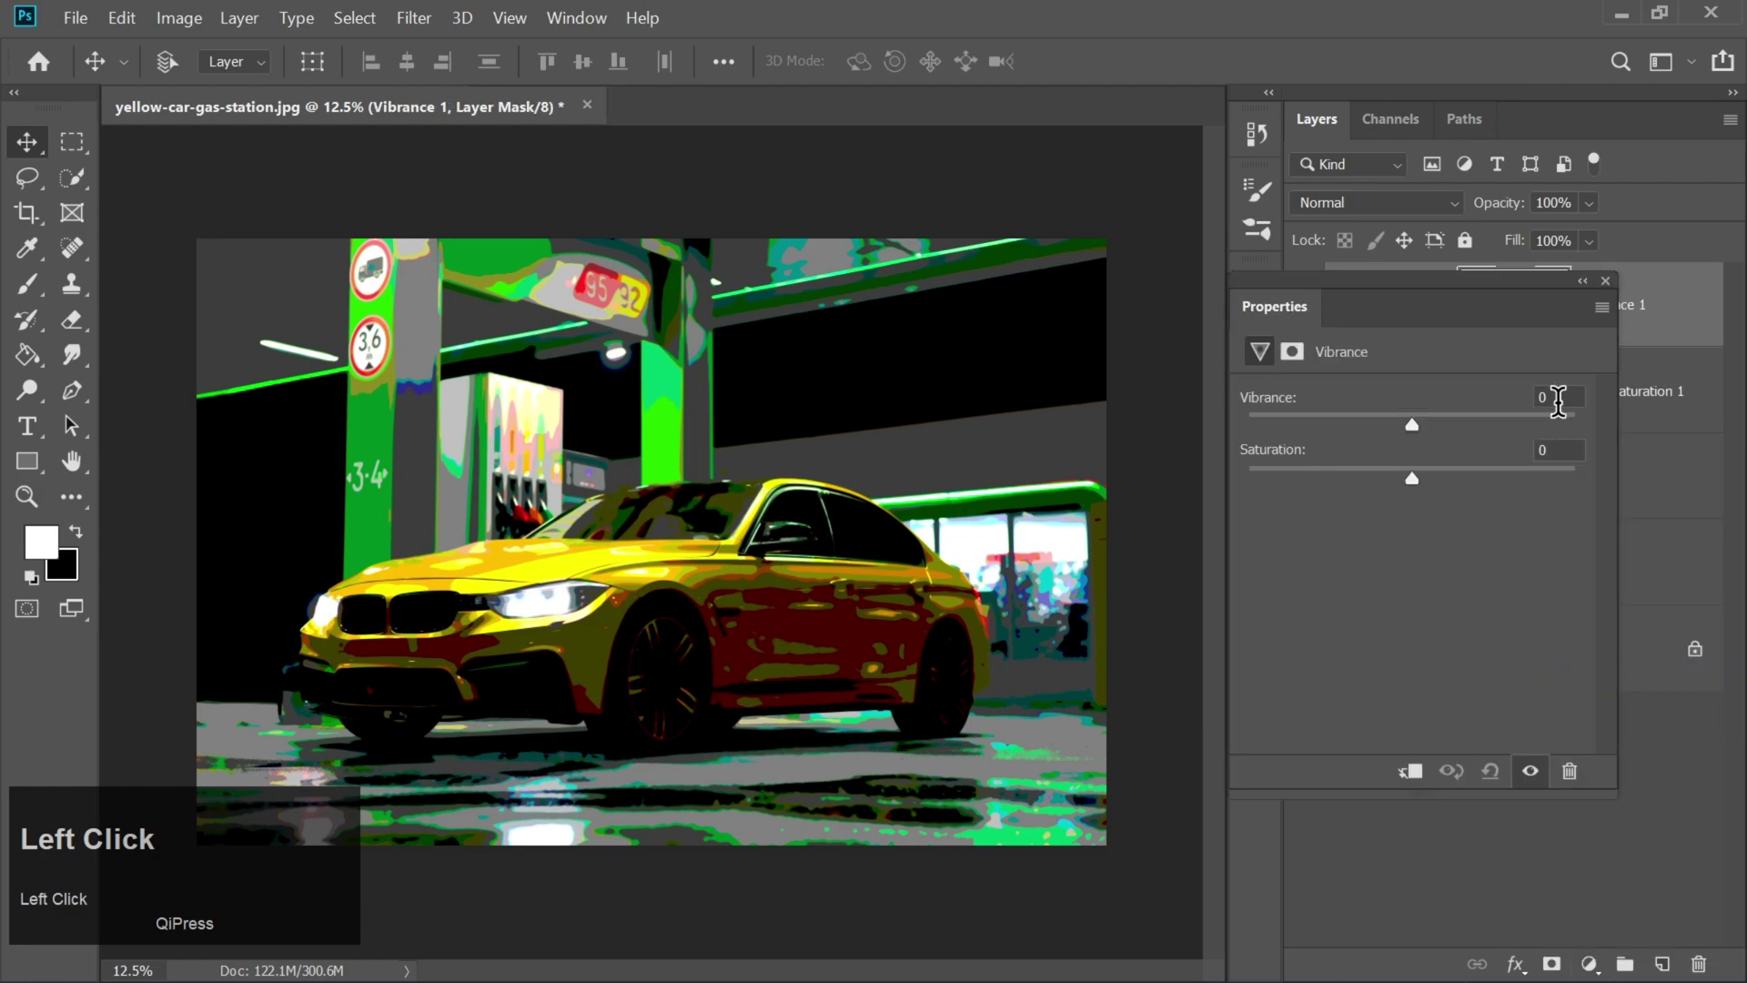
key("BackSpace")
type("50")
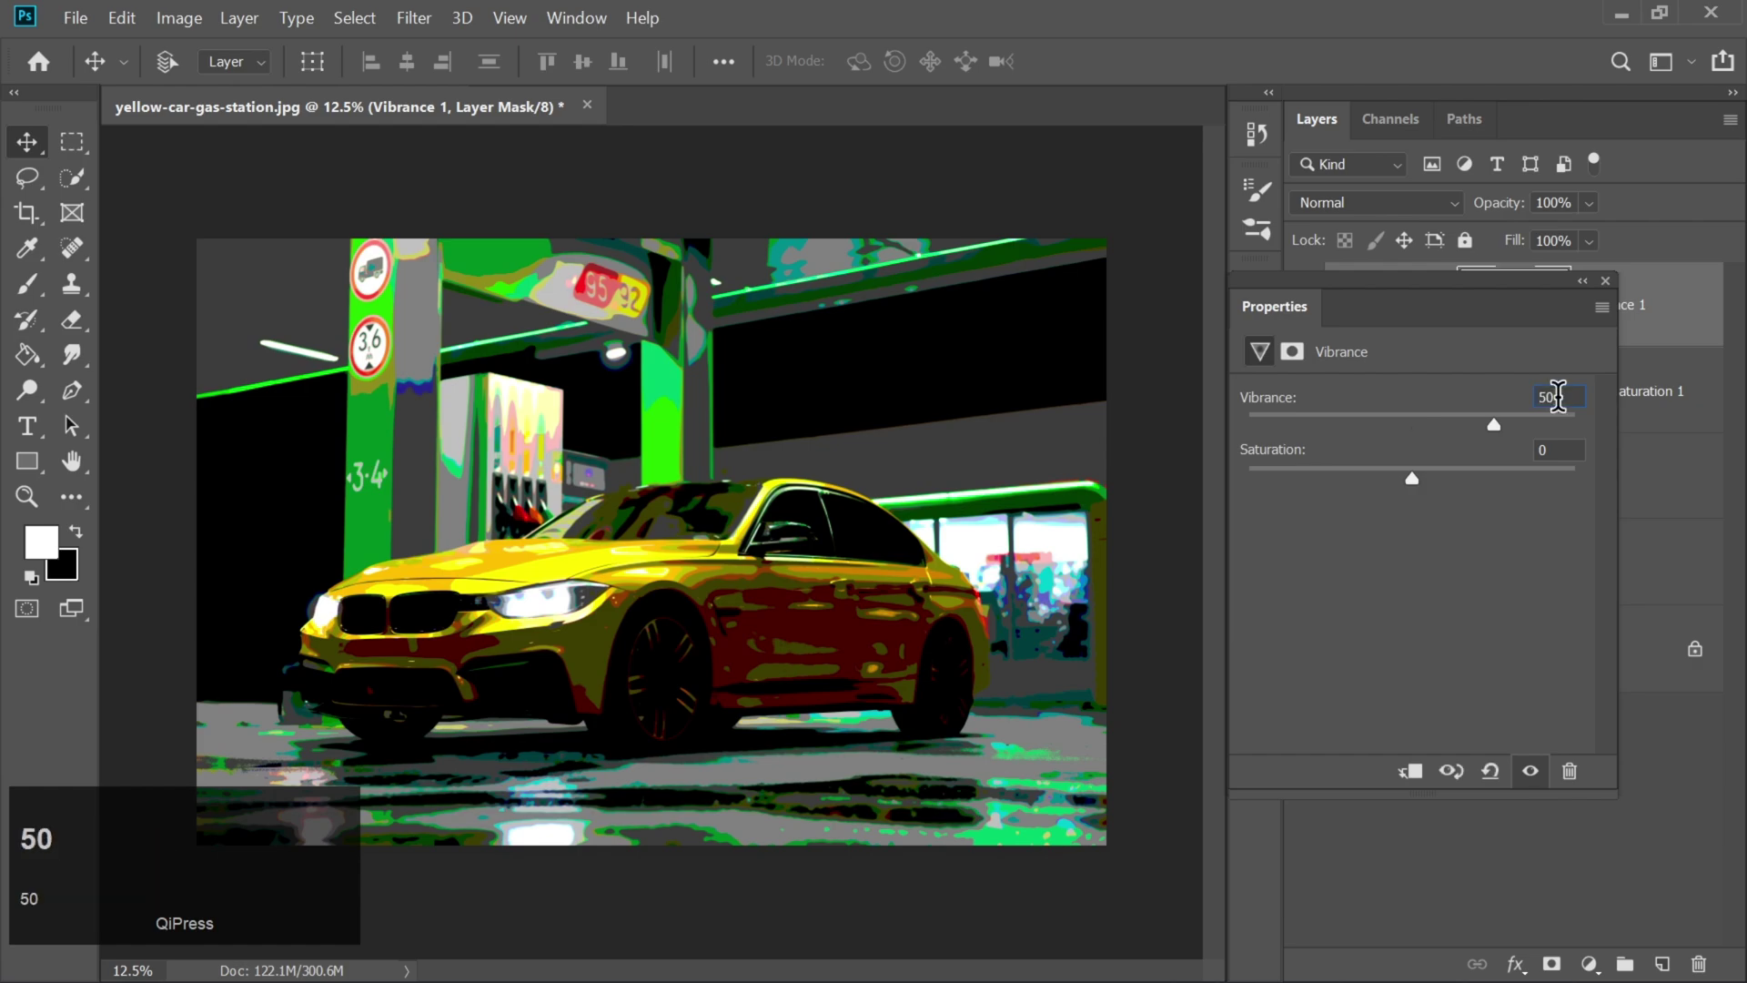
Set the Vibrance layer's saturation to +10 and close the adjustment properties.
left_click(1555, 434)
key("Left")
key("1")
key("Return")
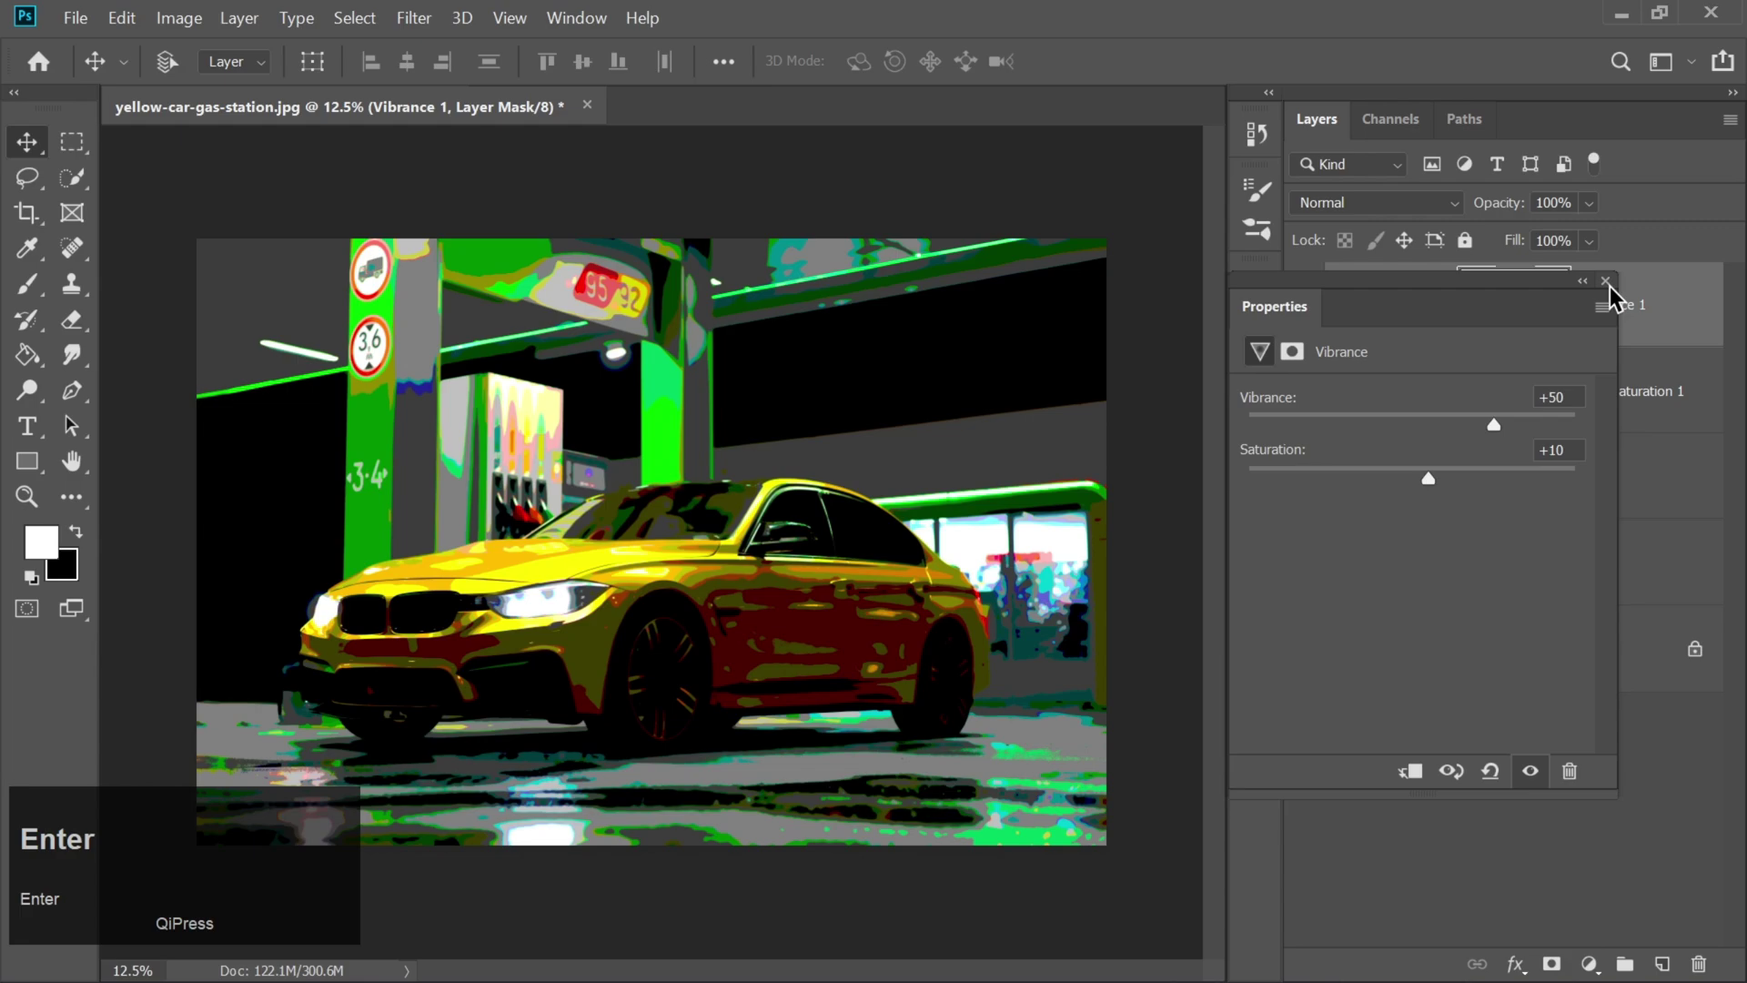
left_click(1618, 295)
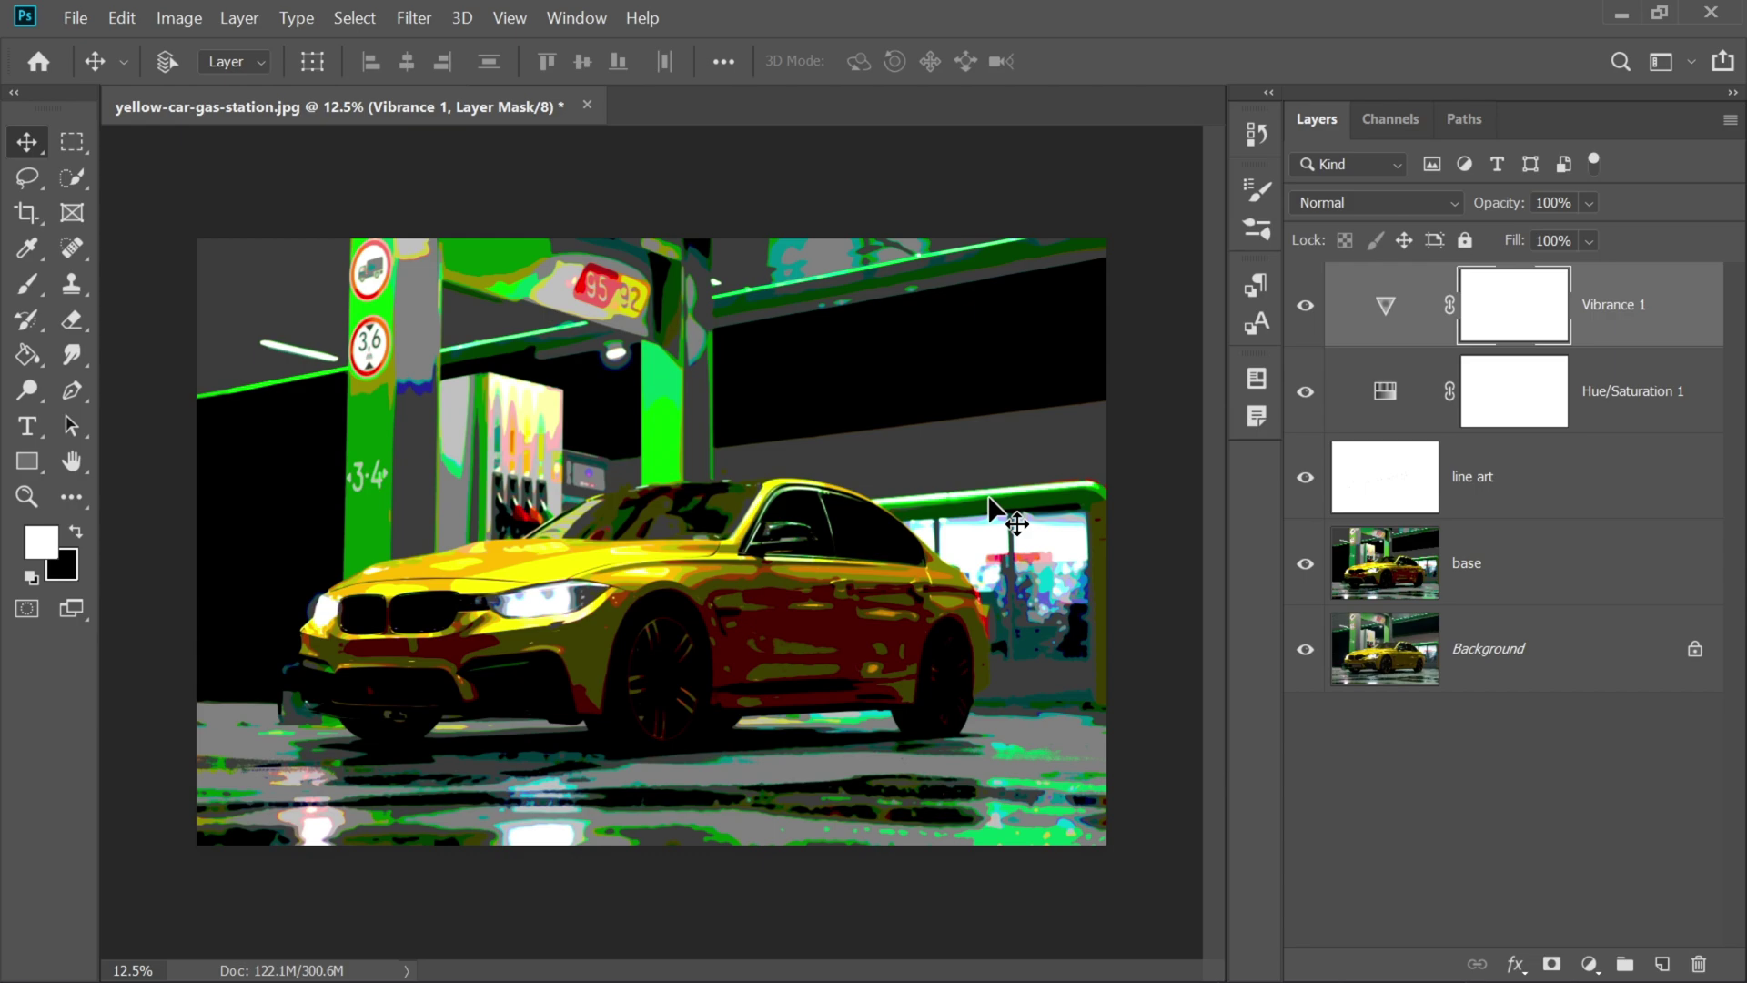
Stamp all visible layers into a new merged Layer 1 on top of the stack.
key("ctrl+shift+alt+e")
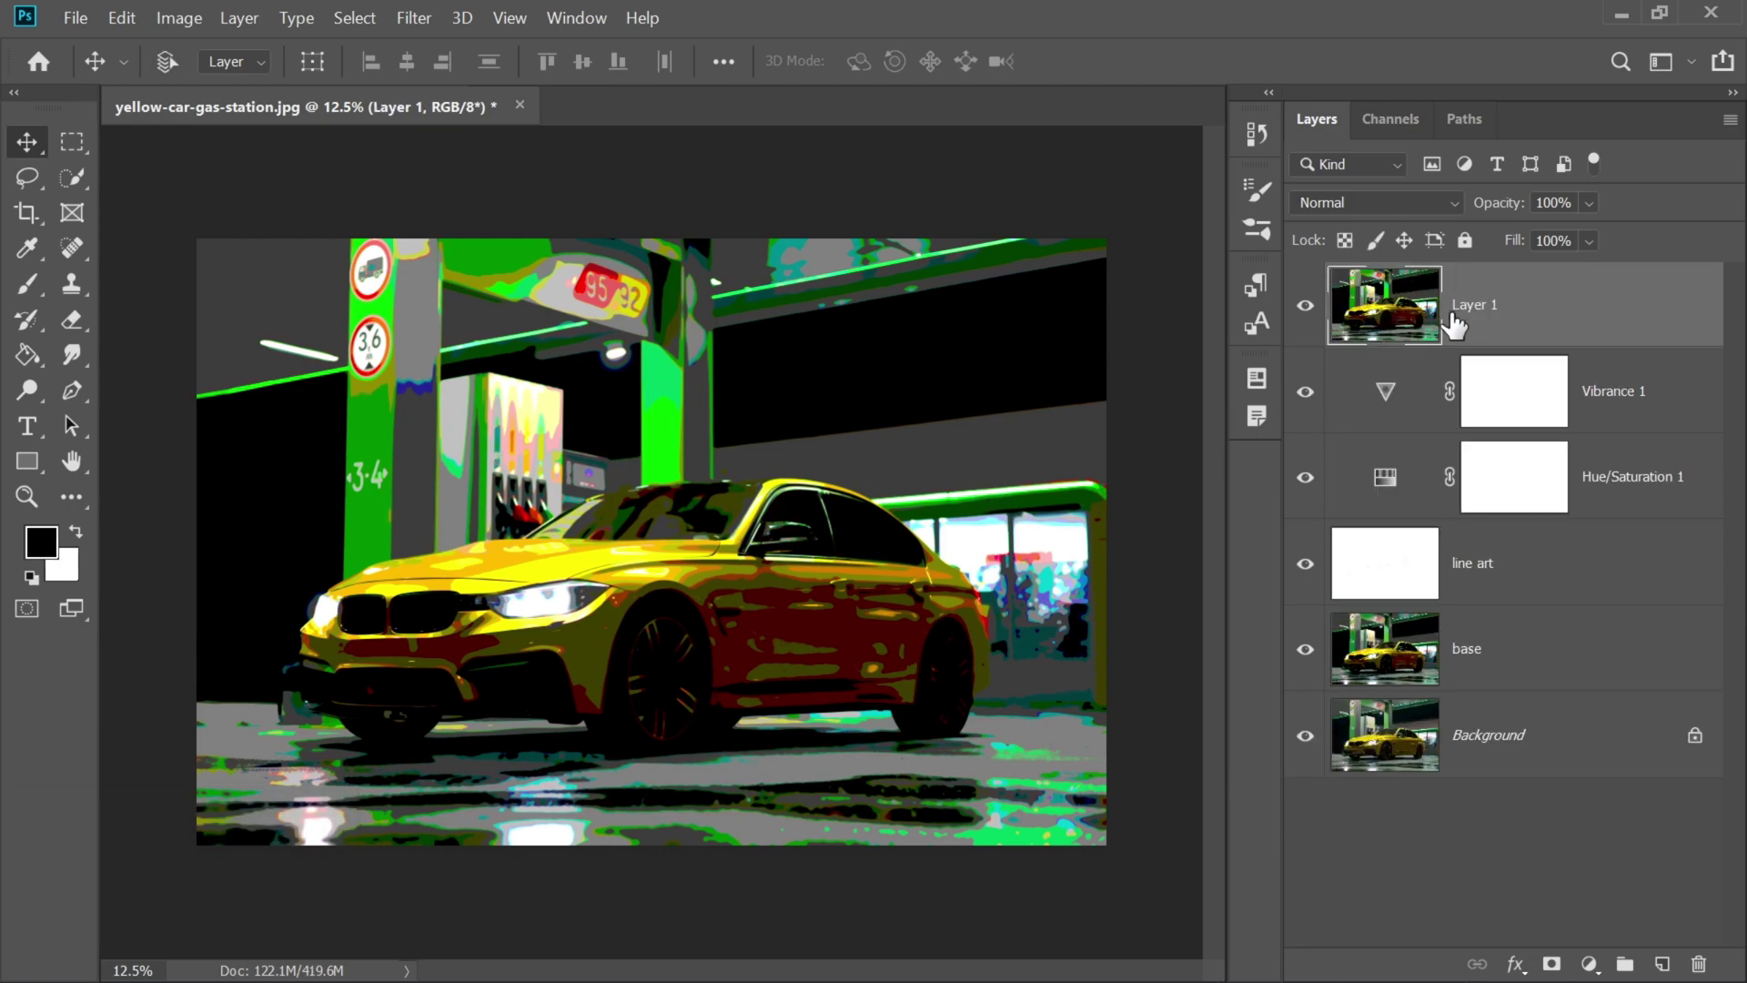
In the Camera Raw filter on Layer 1, set texture +10, clarity +15 and dehaze +5.
left_click(424, 23)
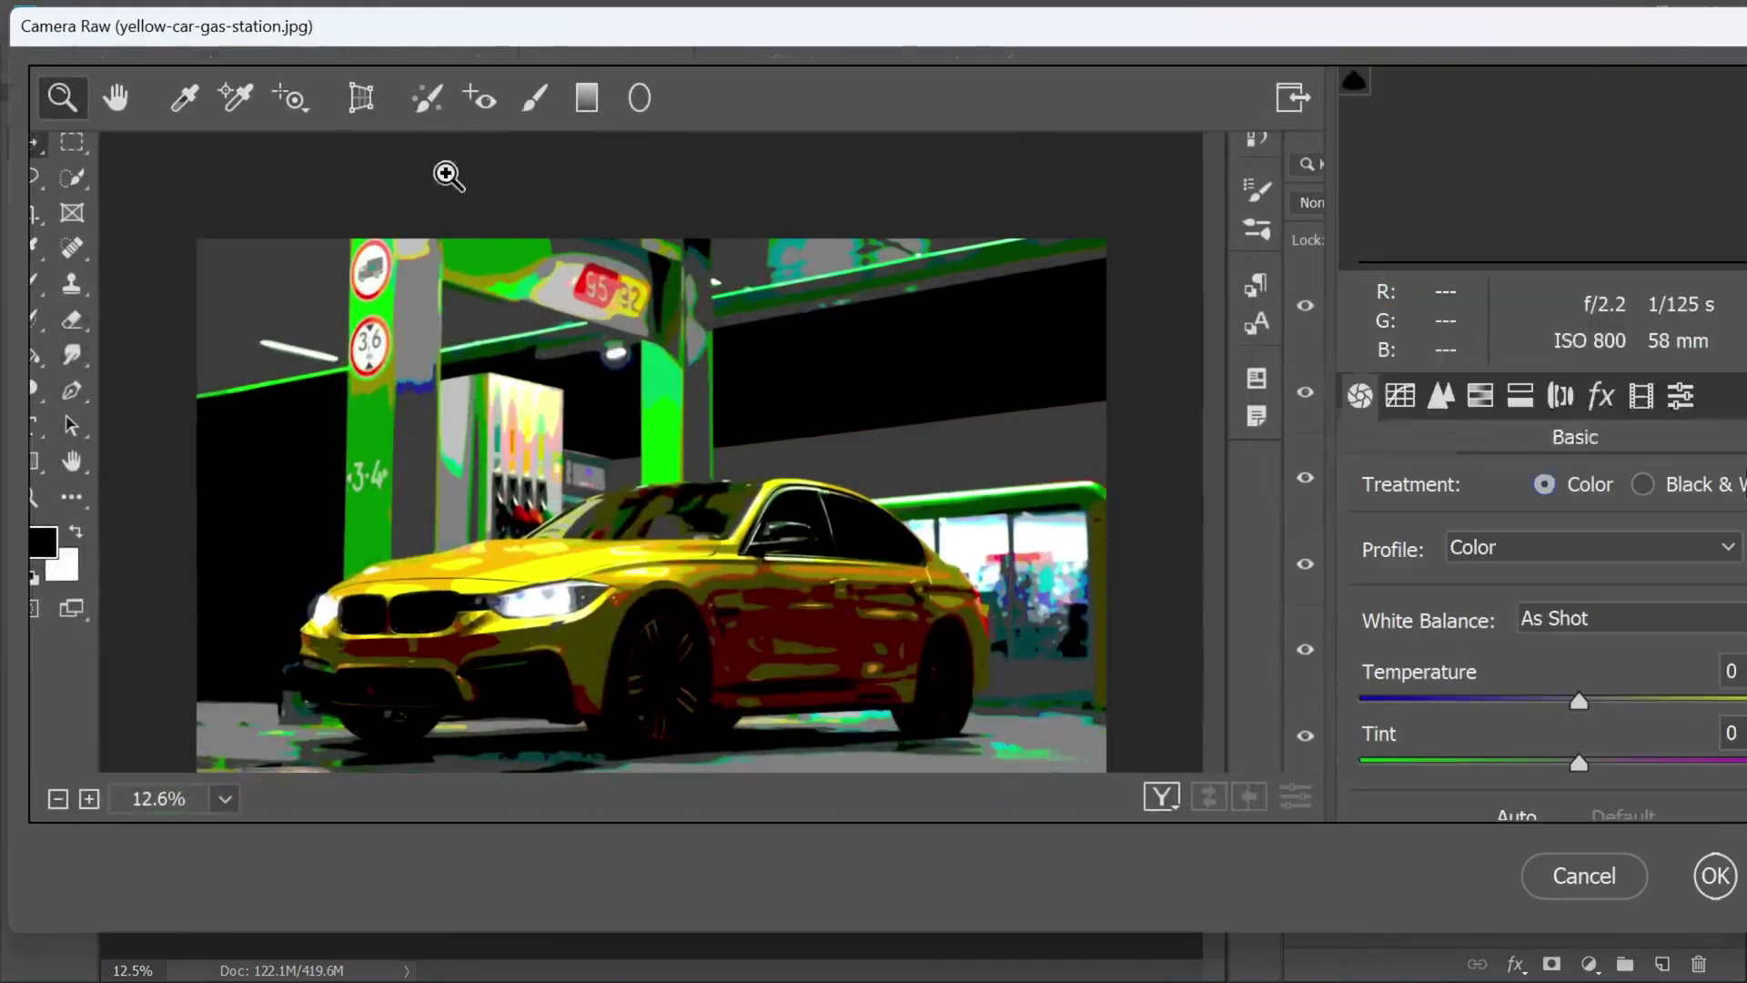
left_click_drag(1483, 33, 1564, 538)
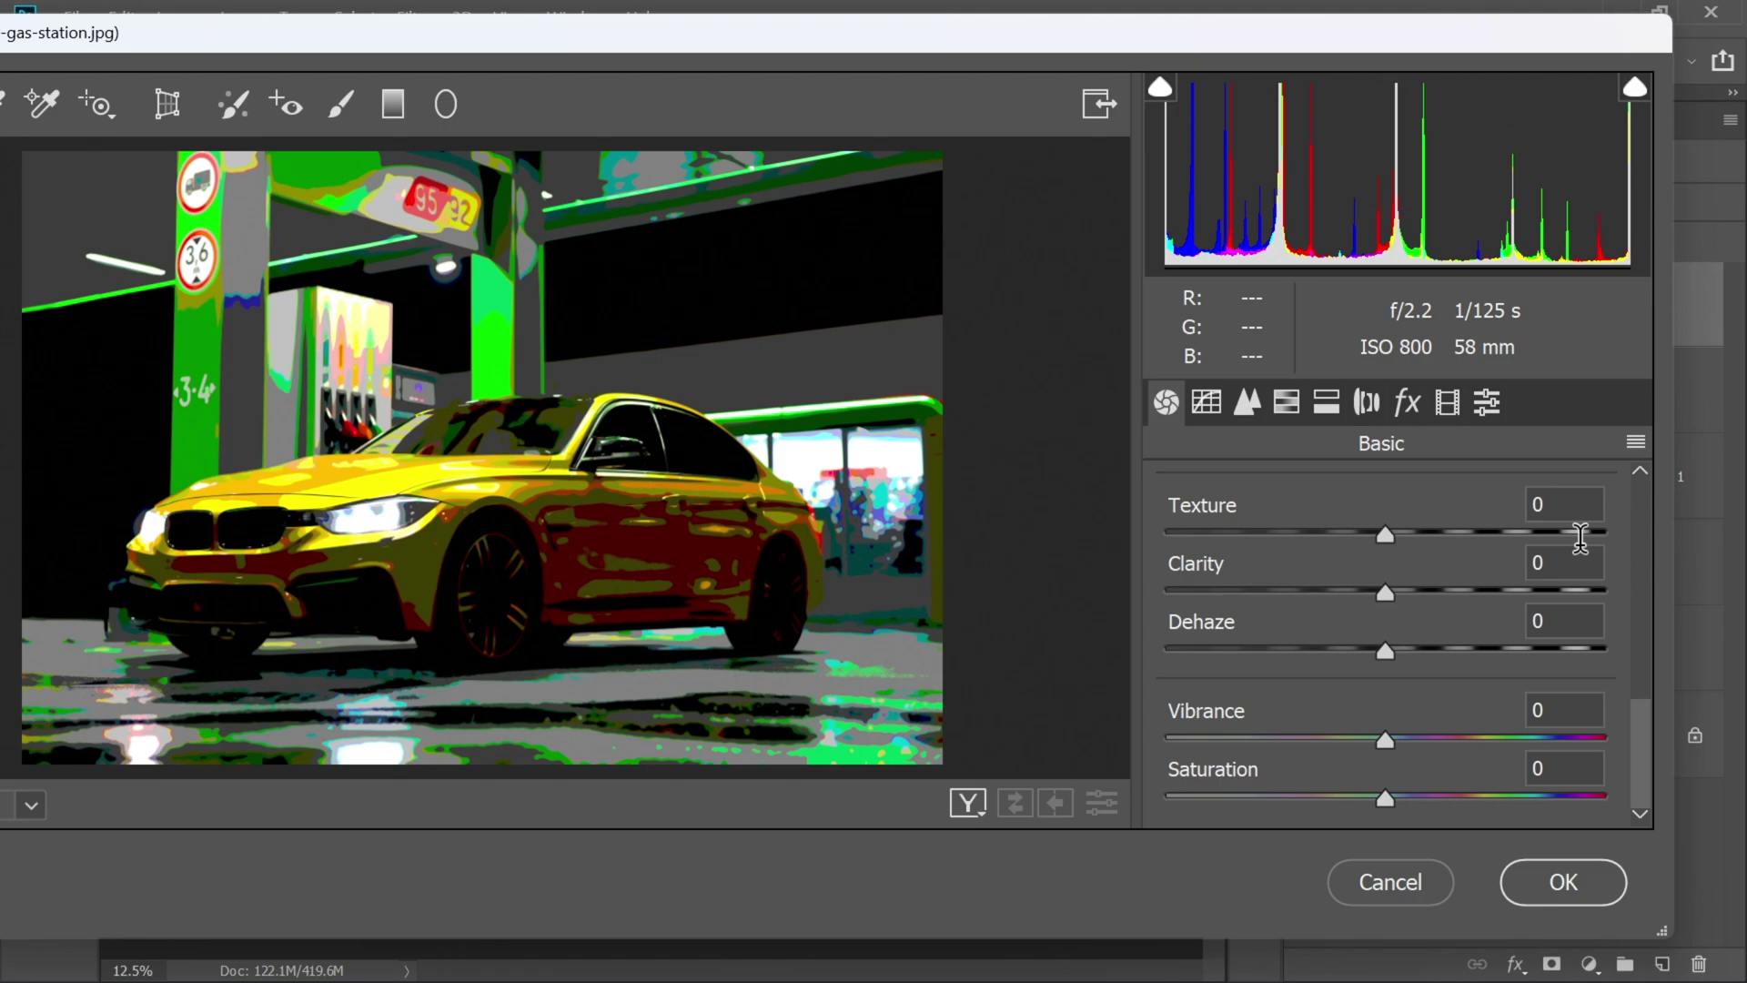
left_click(1573, 495)
key("Left")
key("1")
left_click(1554, 554)
key("BackSpace")
type("15")
left_click(1560, 612)
key("BackSpace")
key("5")
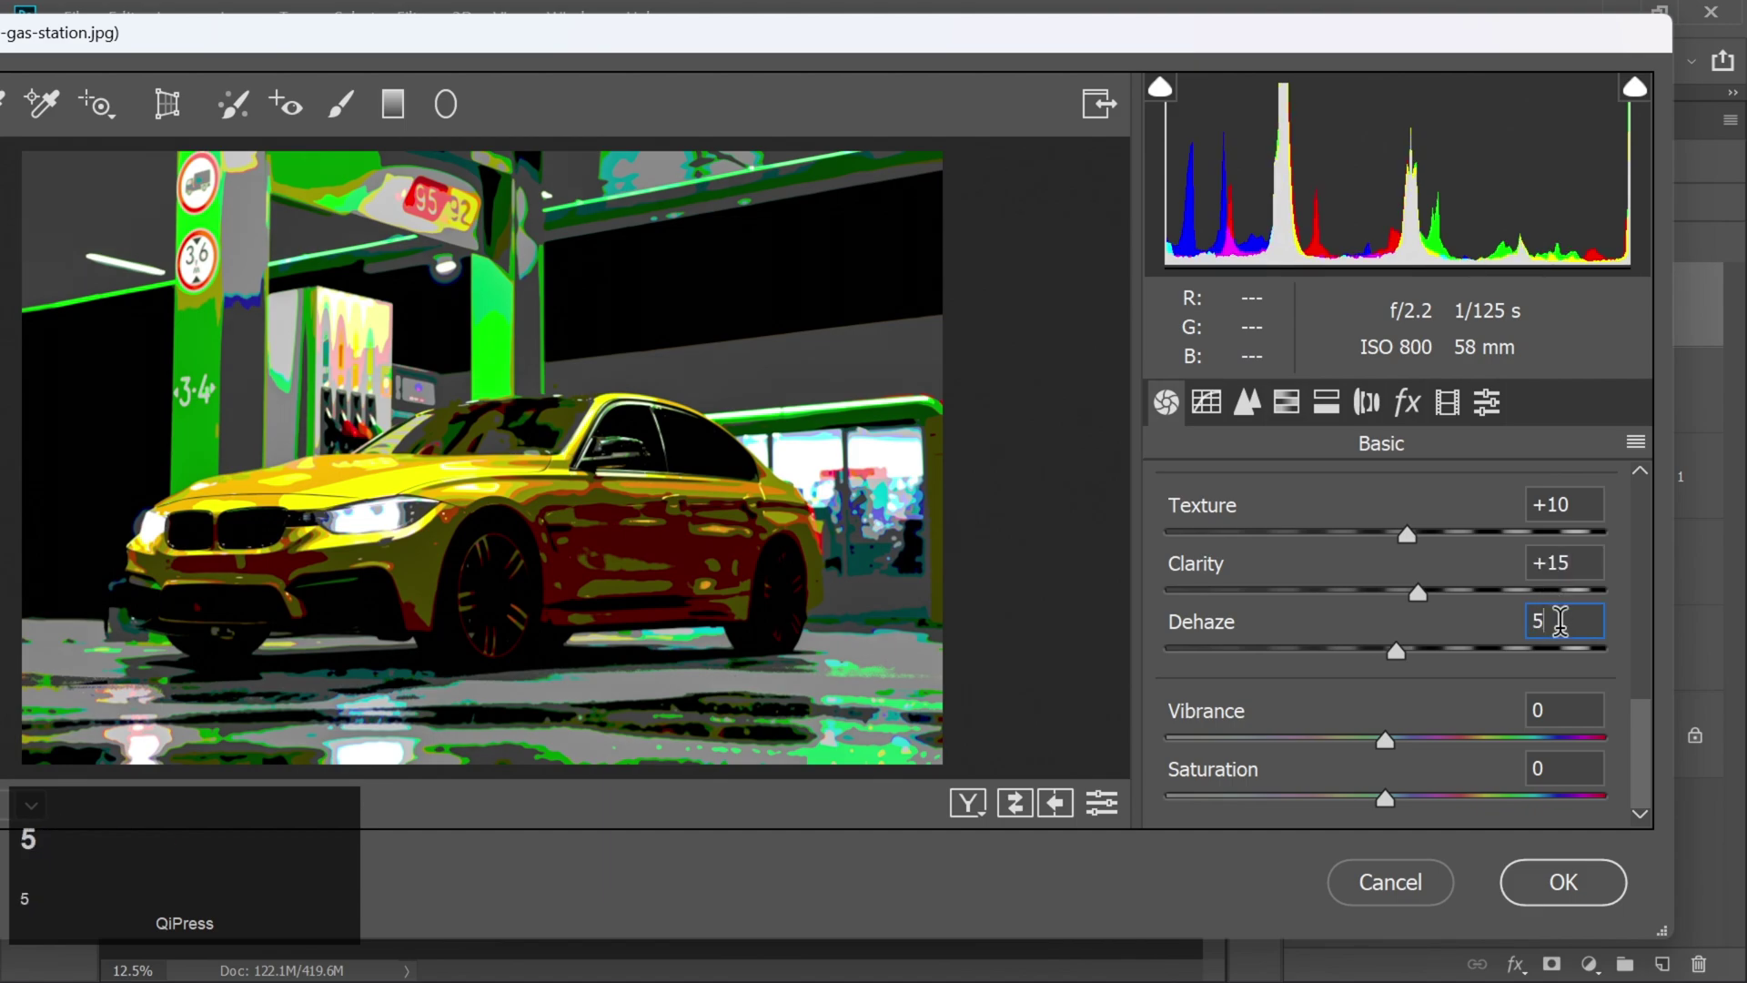
Set Detail sharpening amount to 25 and apply the Camera Raw adjustments.
left_click(1249, 404)
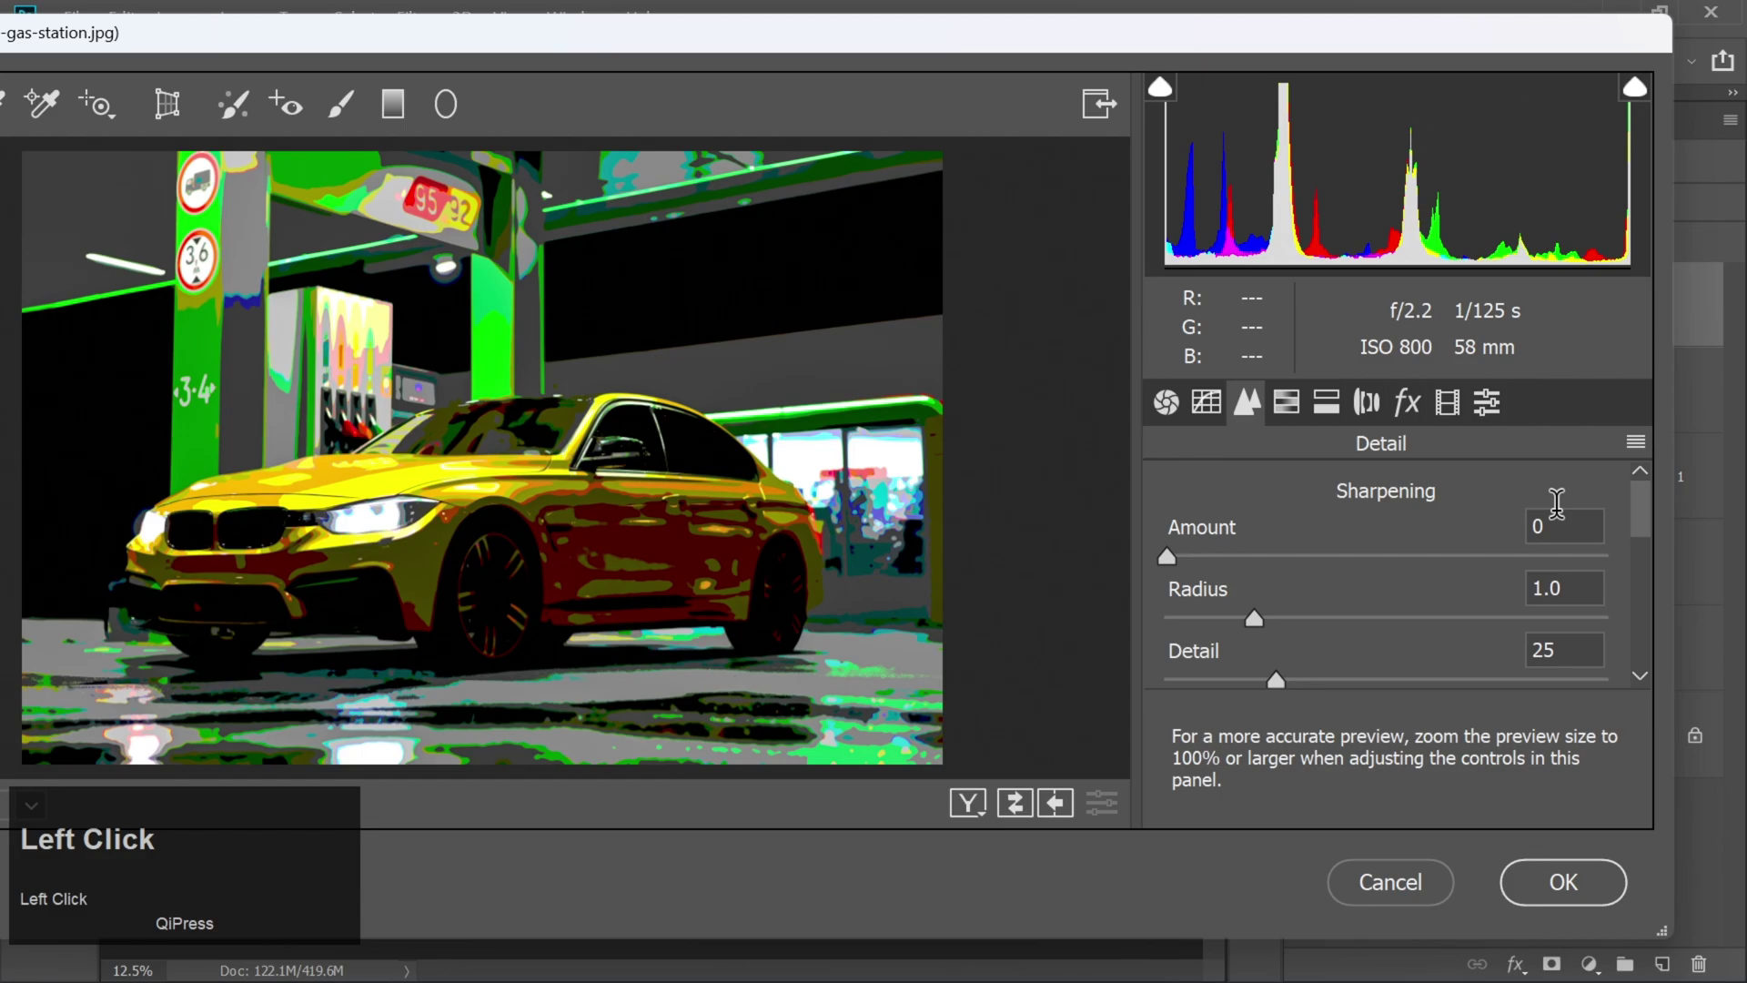
key("BackSpace")
type("25")
left_click(1557, 891)
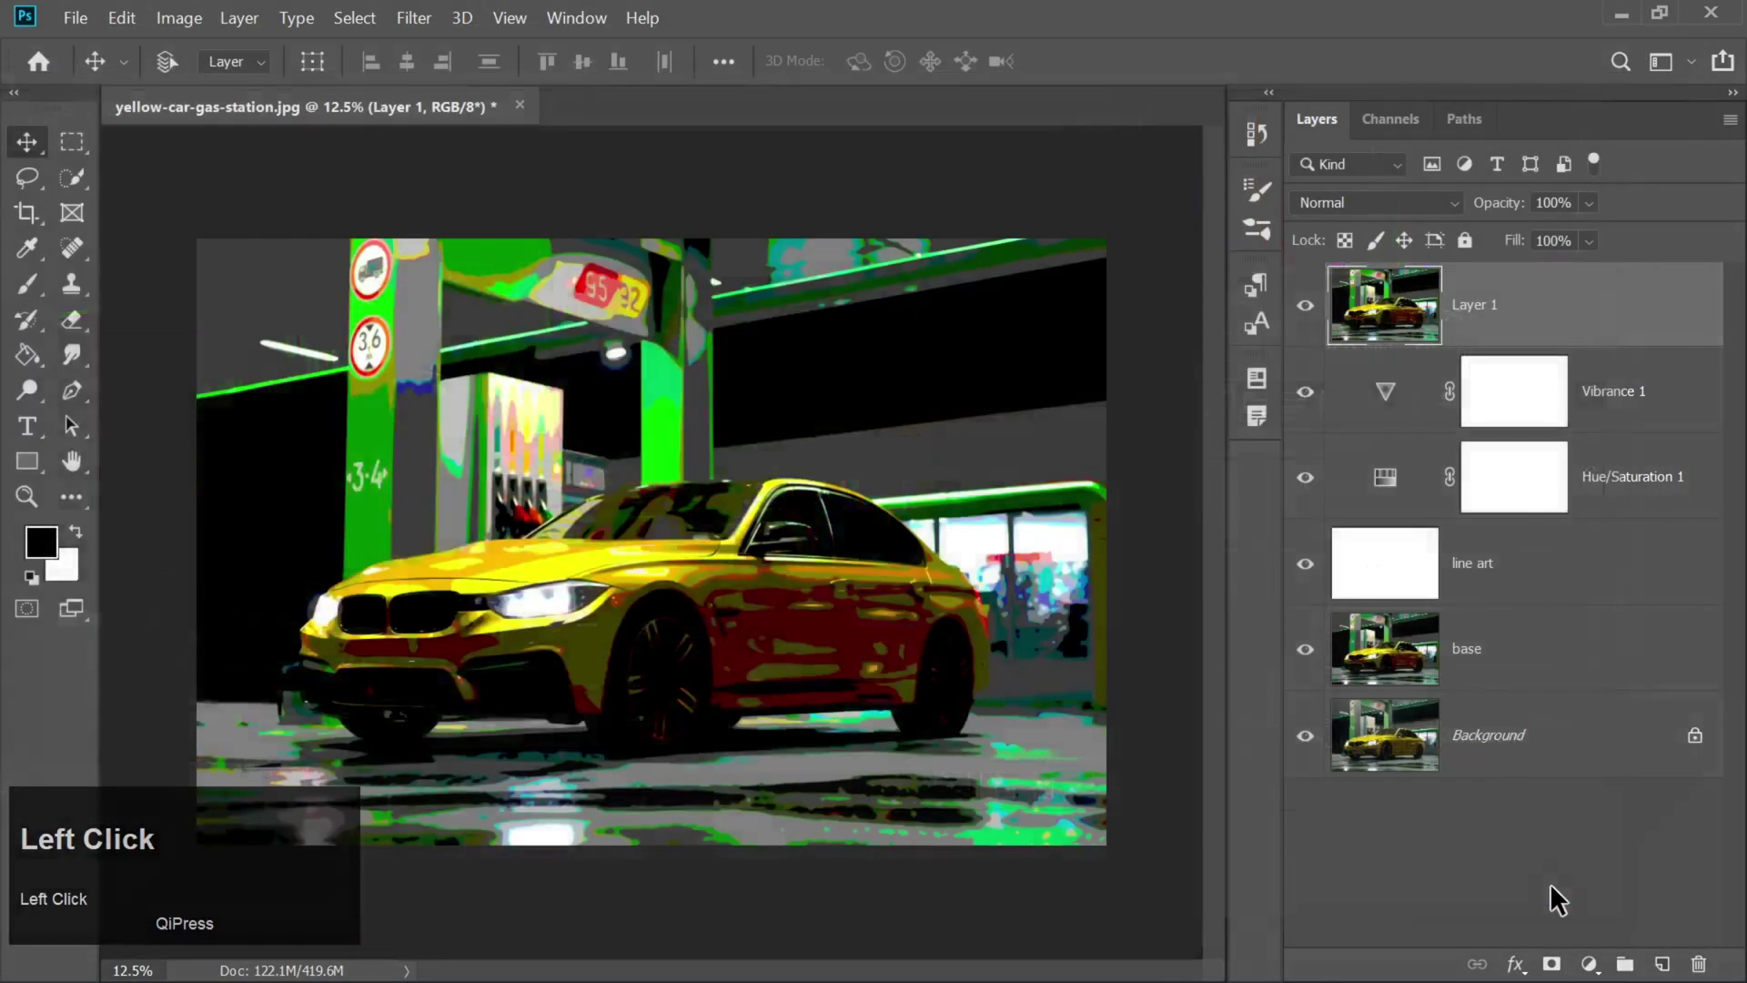